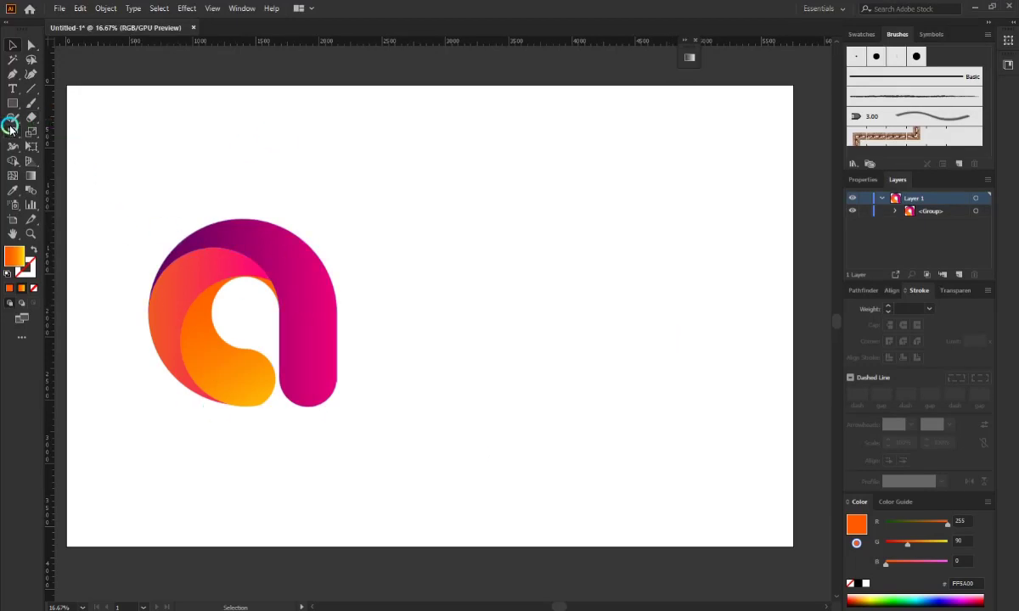
Draw a large unfilled circle with a thin 1 pt black outline beside the gradient 'a' logo.
right_click(23, 104)
left_click(89, 140)
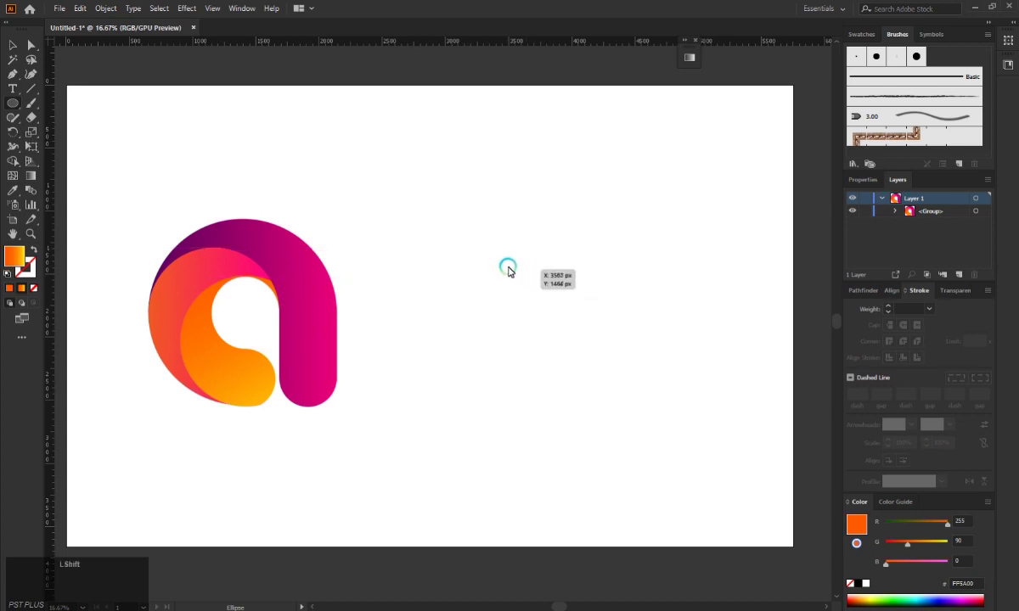
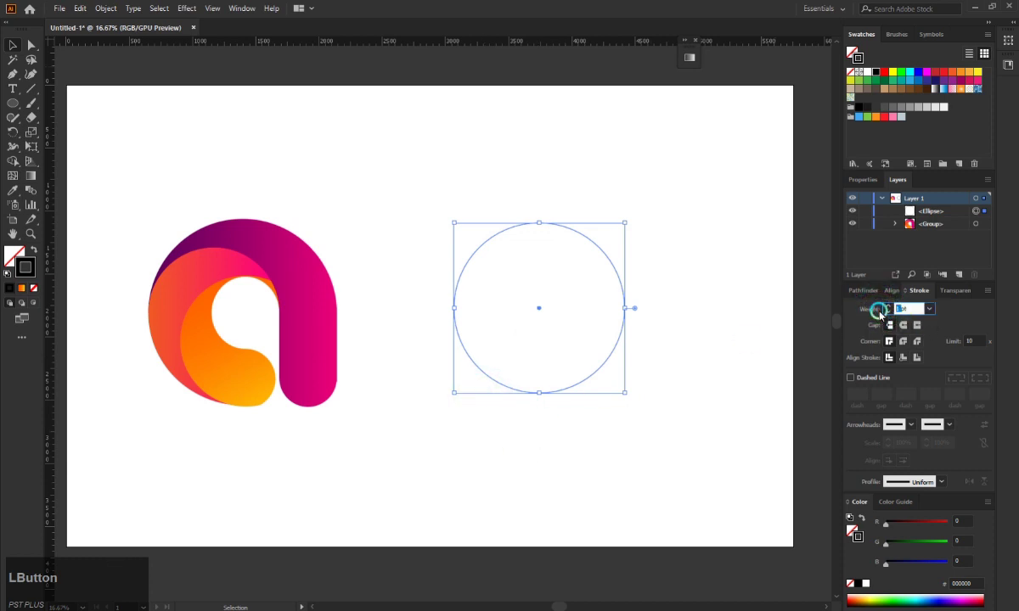
key("3")
left_click(415, 227)
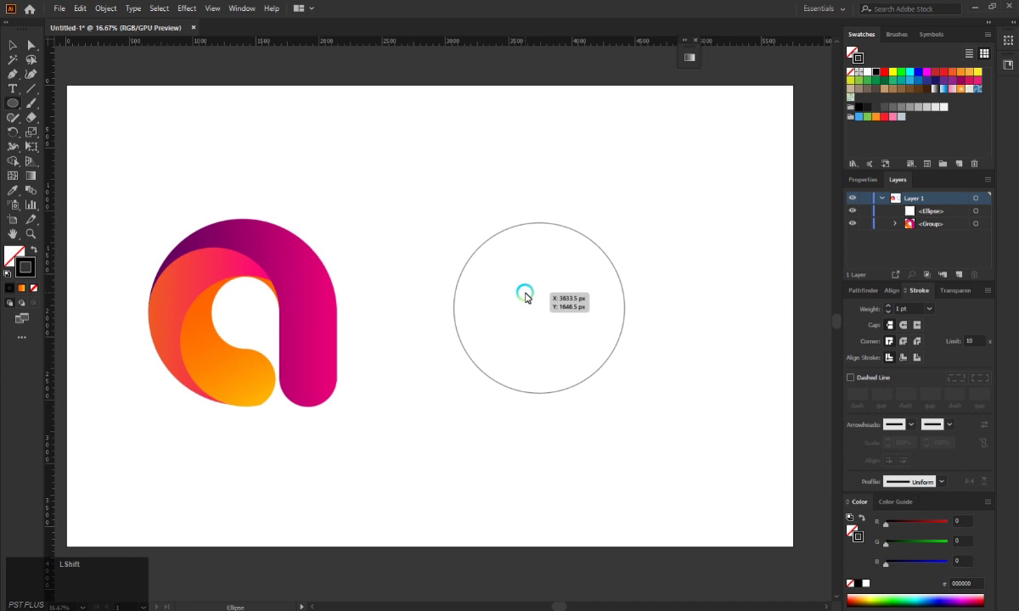
Draw a smaller circle, move it inside the large circle, enlarge it and centre it.
left_click(680, 452)
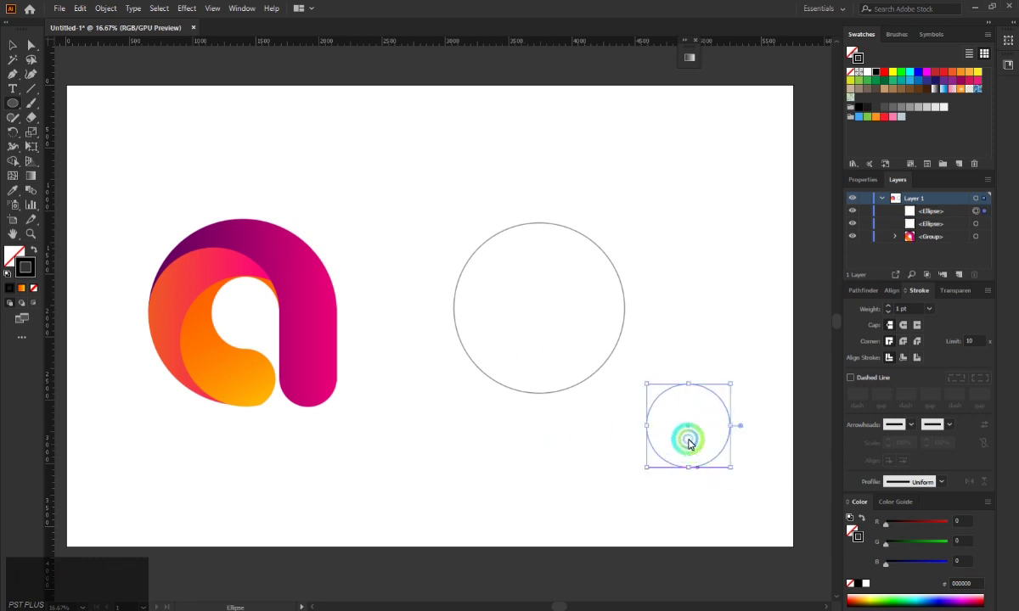
left_click(692, 429)
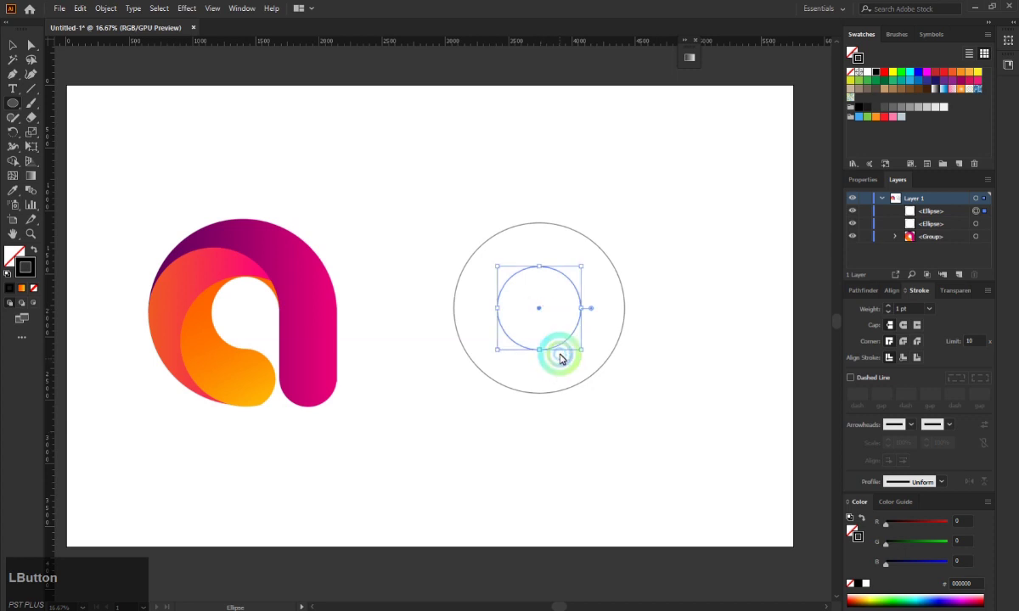
left_click(585, 356)
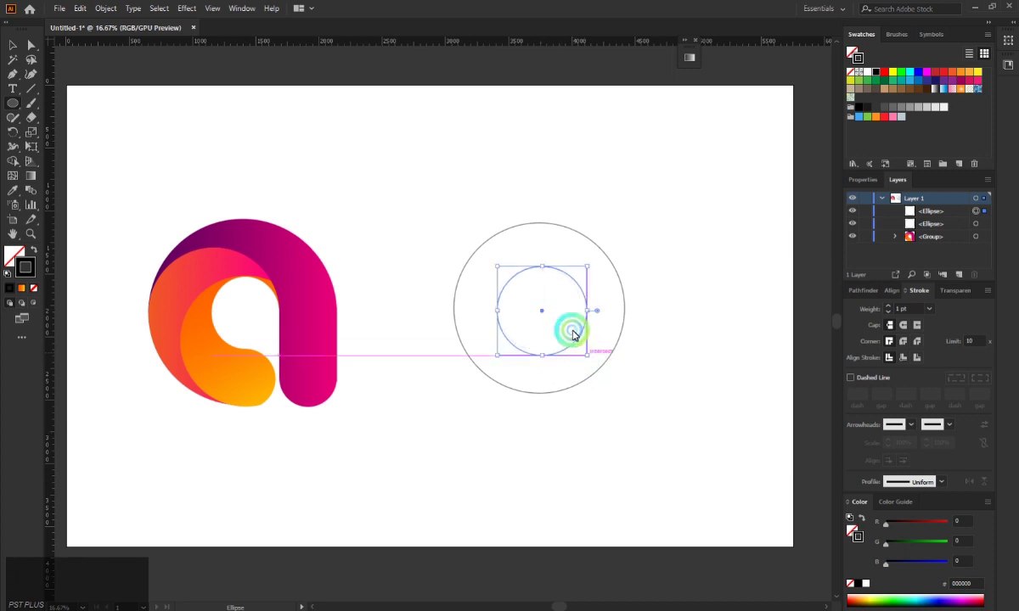
left_click(548, 315)
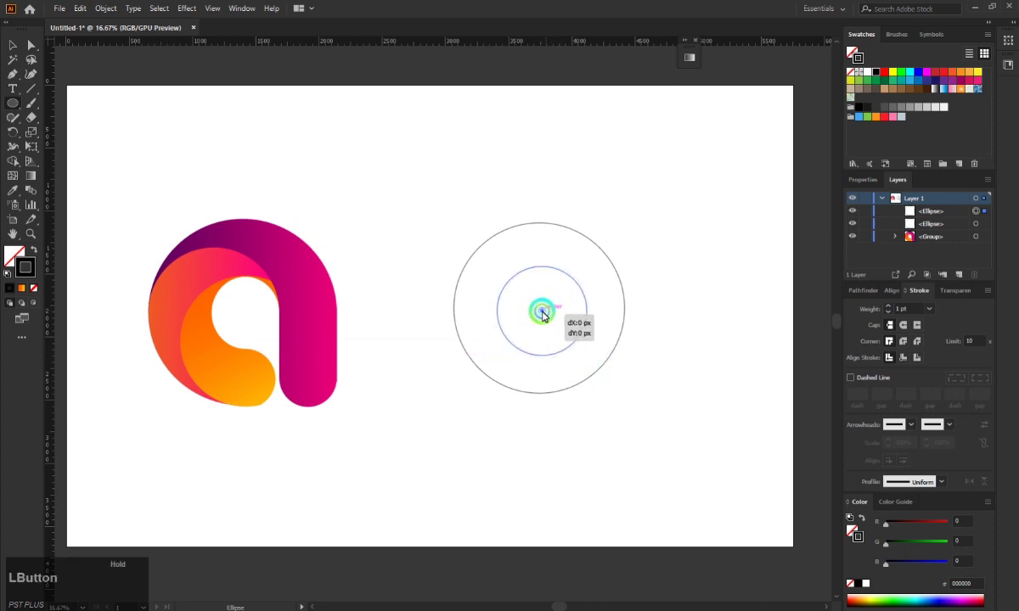
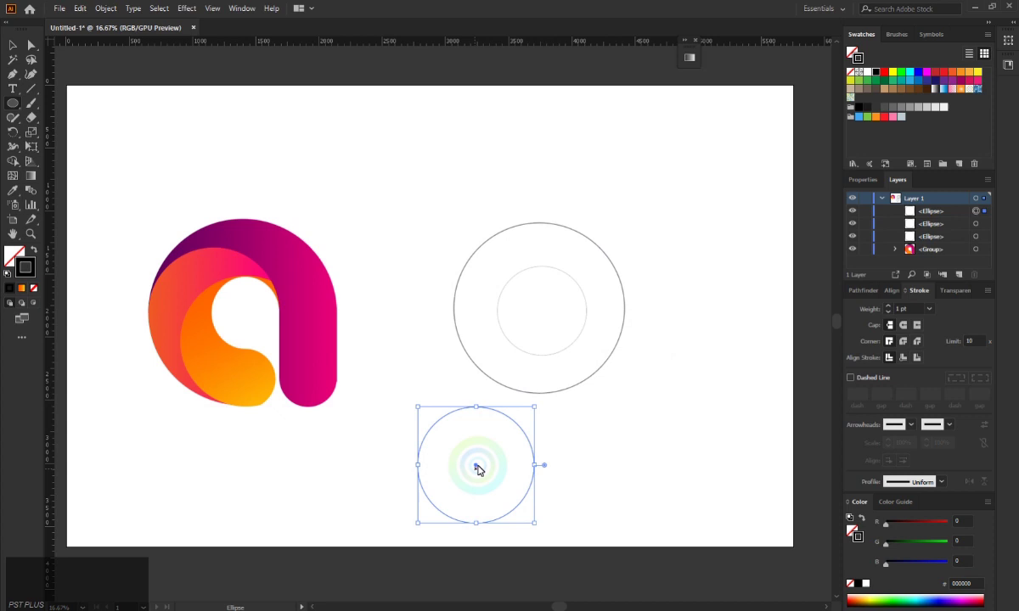
Move the new circle inside and set it against the large circle's left edge, undoing a stray path.
left_click(480, 469)
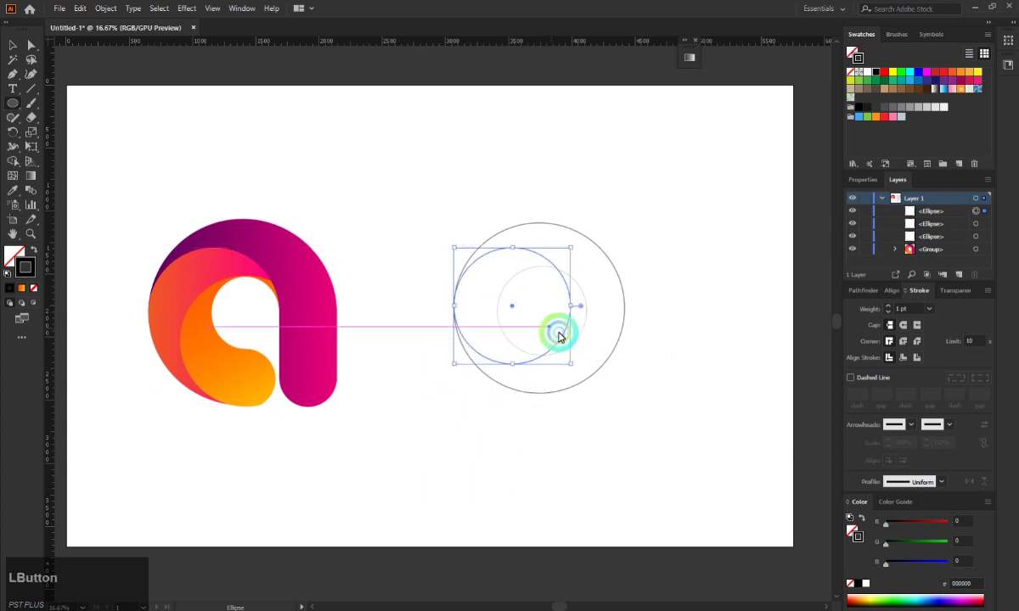
left_click(573, 367)
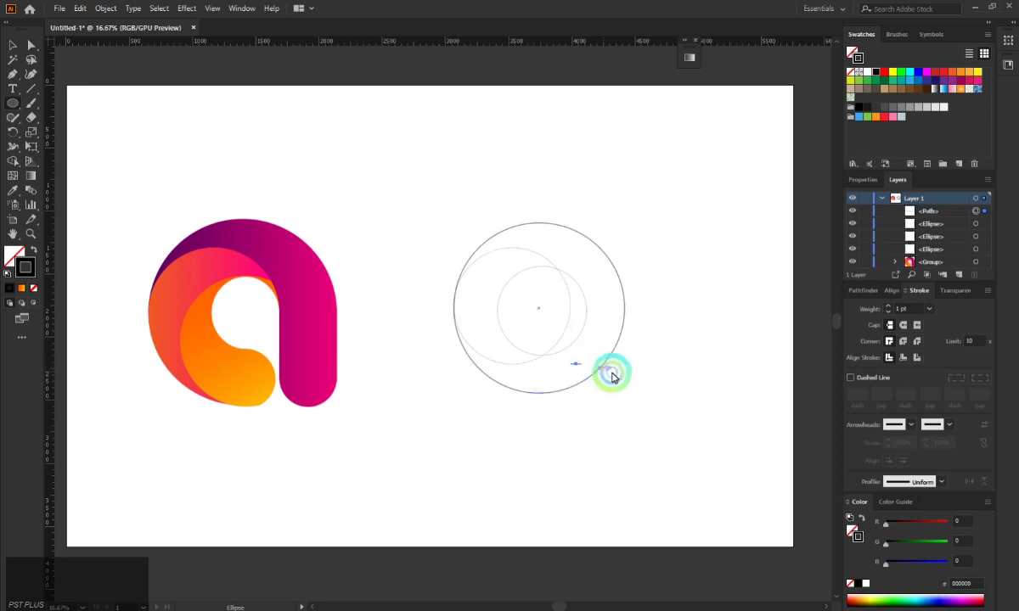
key("ctrl+z")
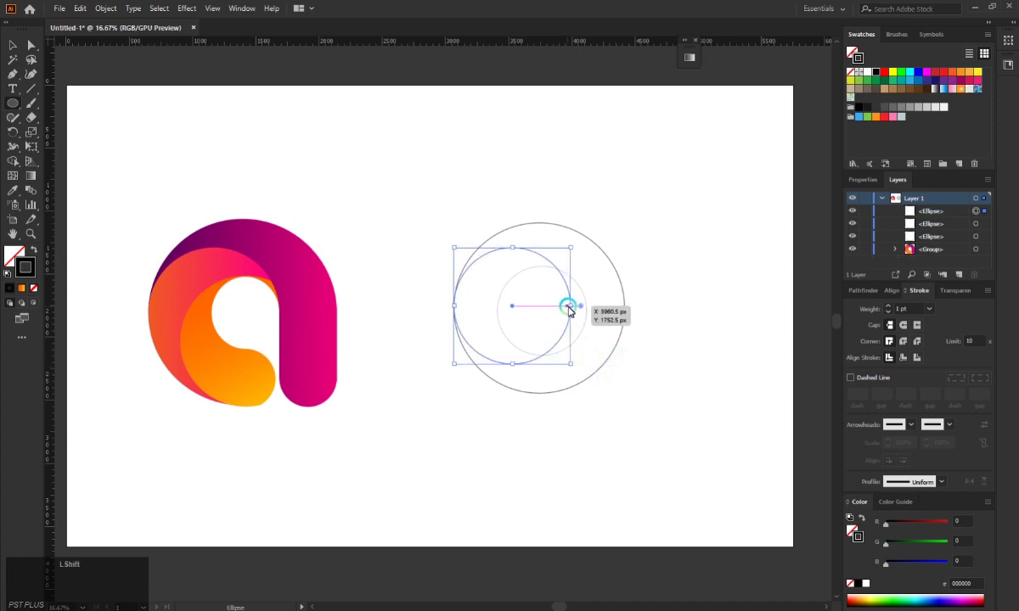
left_click(576, 310)
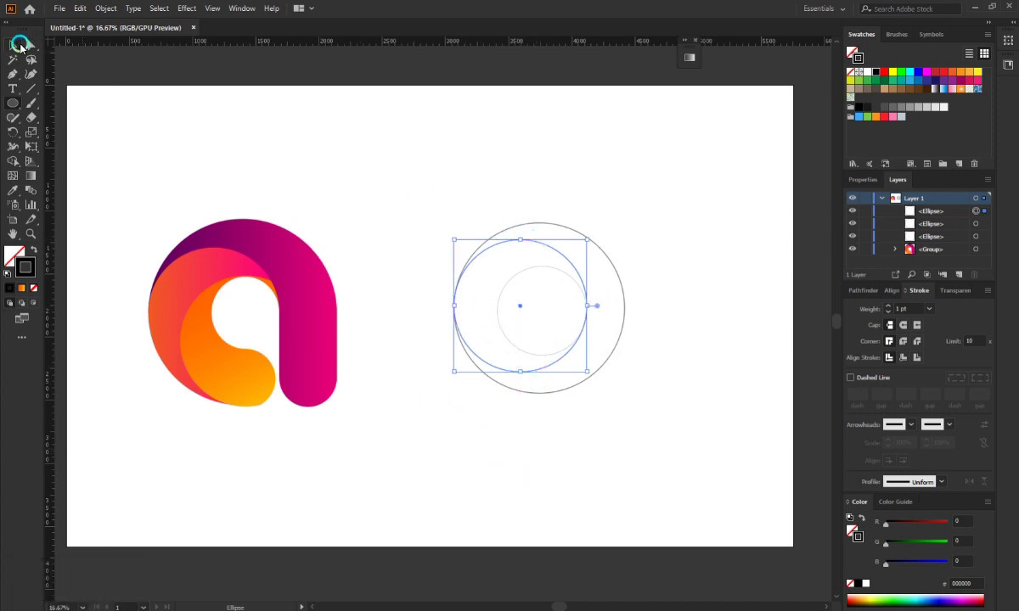
Duplicate that circle and place the copy touching the large circle's bottom edge.
left_click(33, 59)
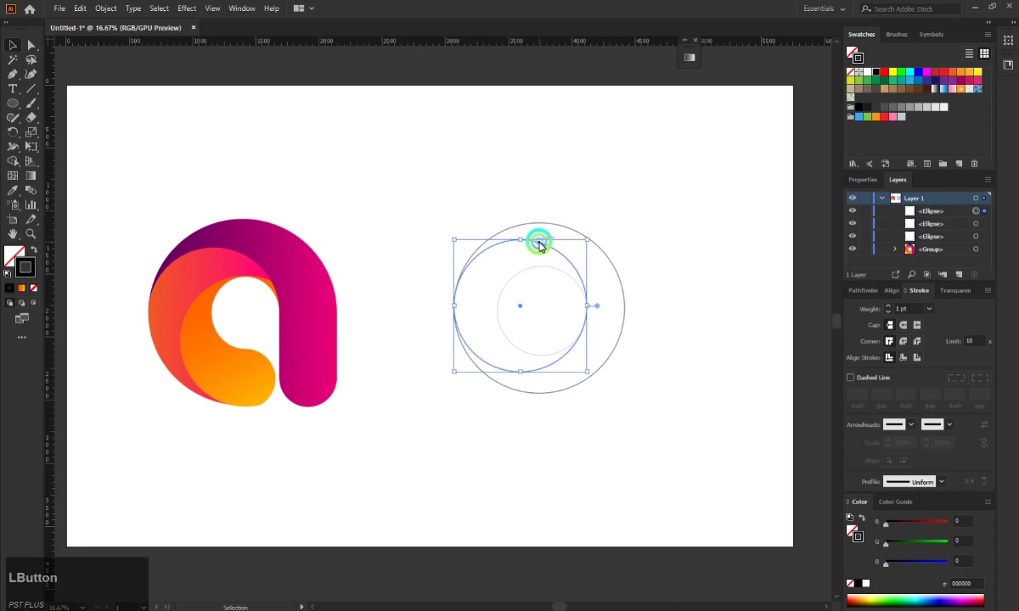
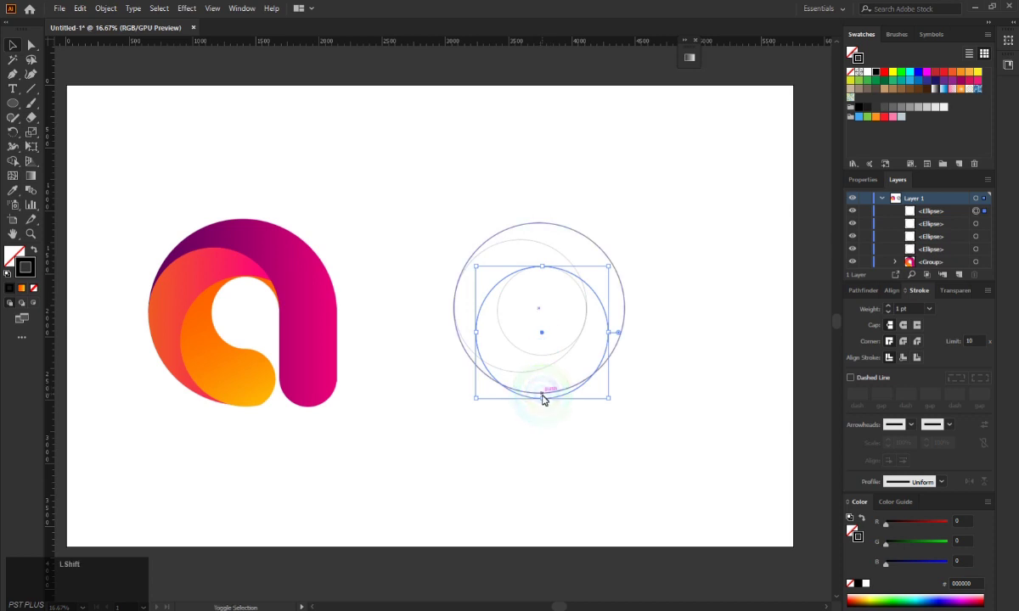
left_click(547, 403)
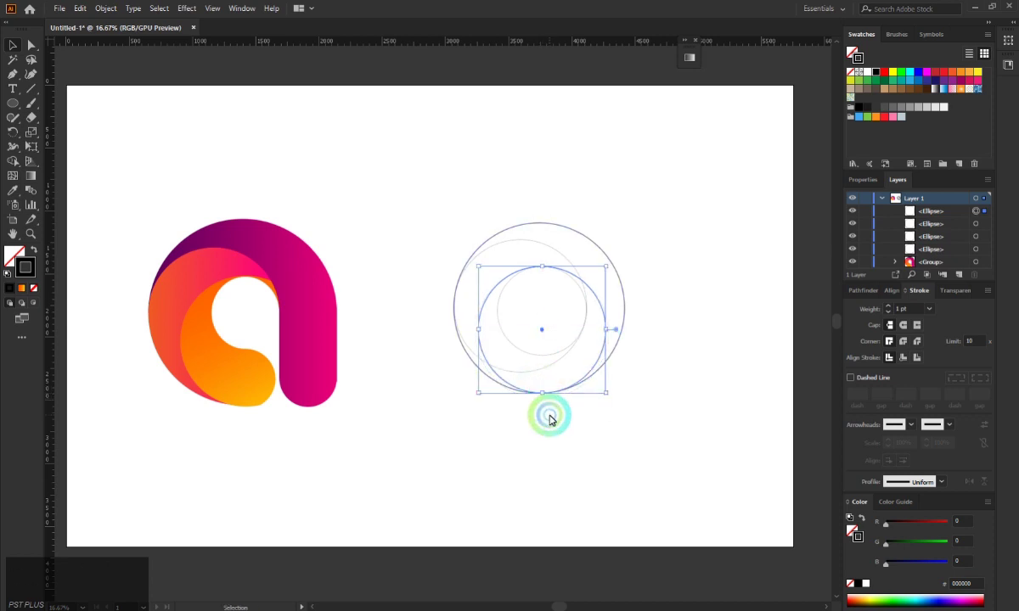
left_click(554, 419)
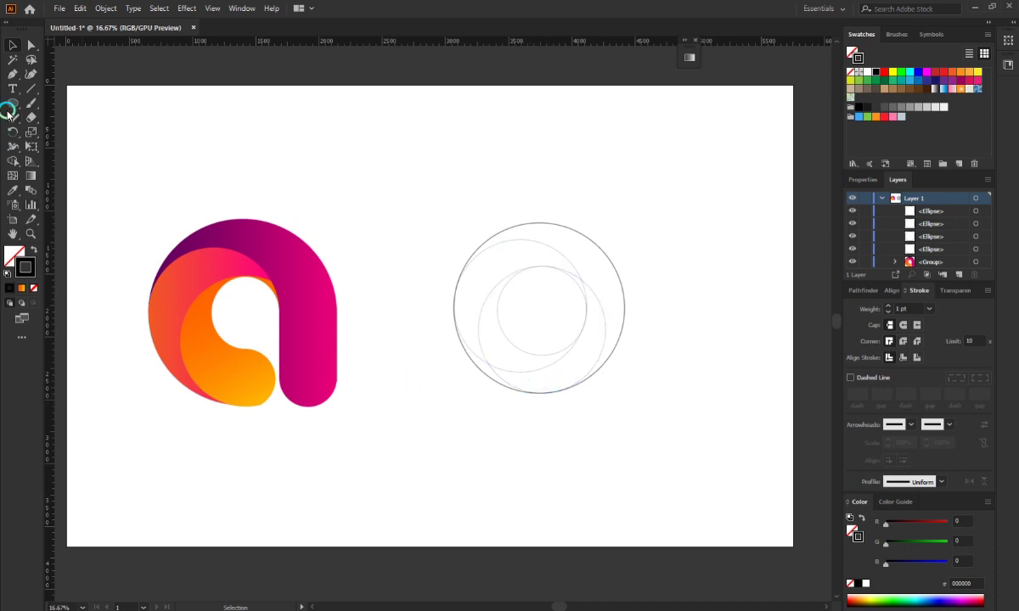
Draw a small circle and snap it to the bottom edge inside the large circle.
left_click(22, 103)
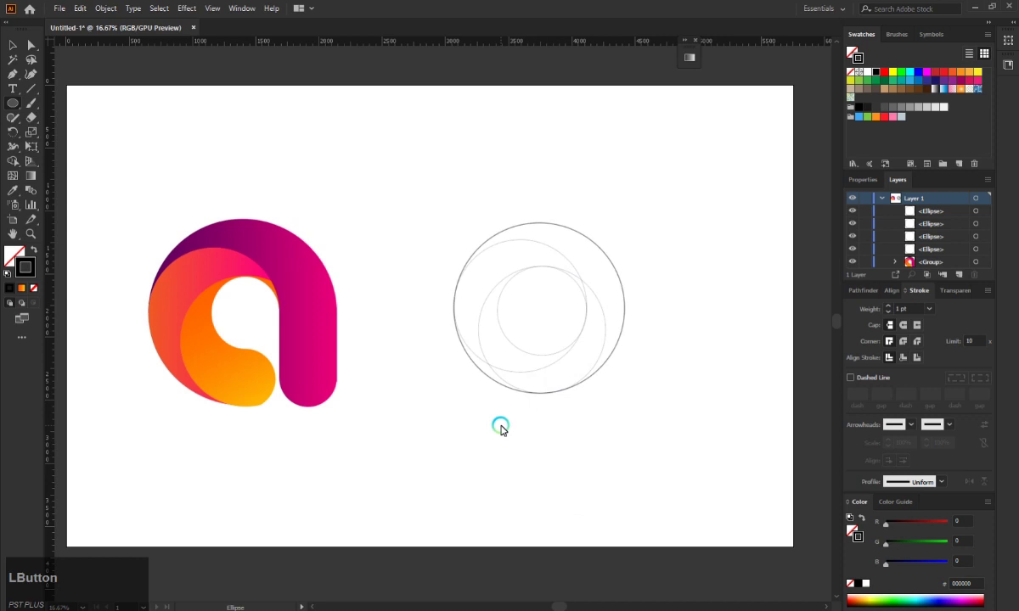
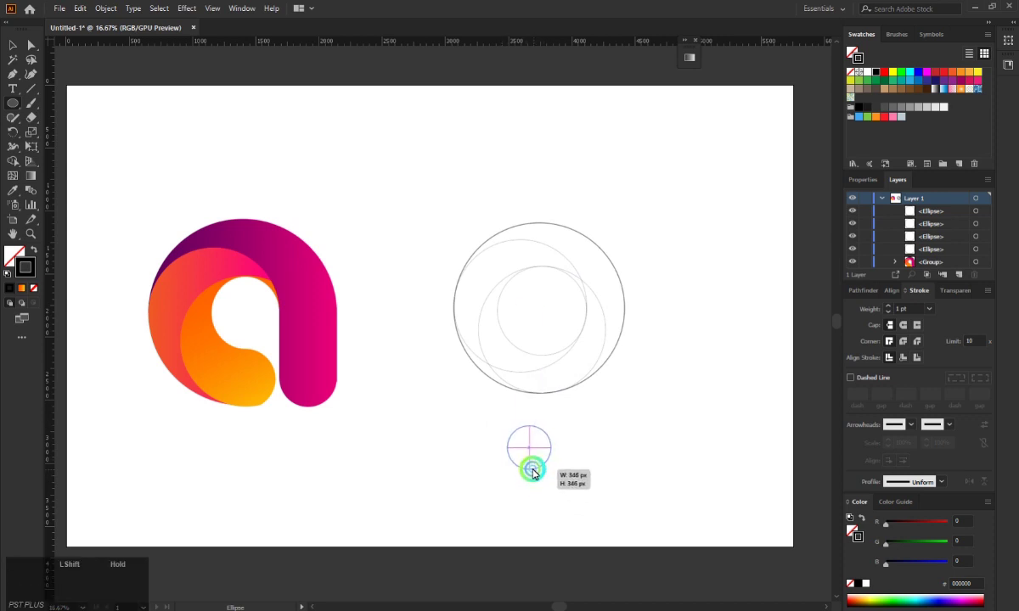
left_click(533, 449)
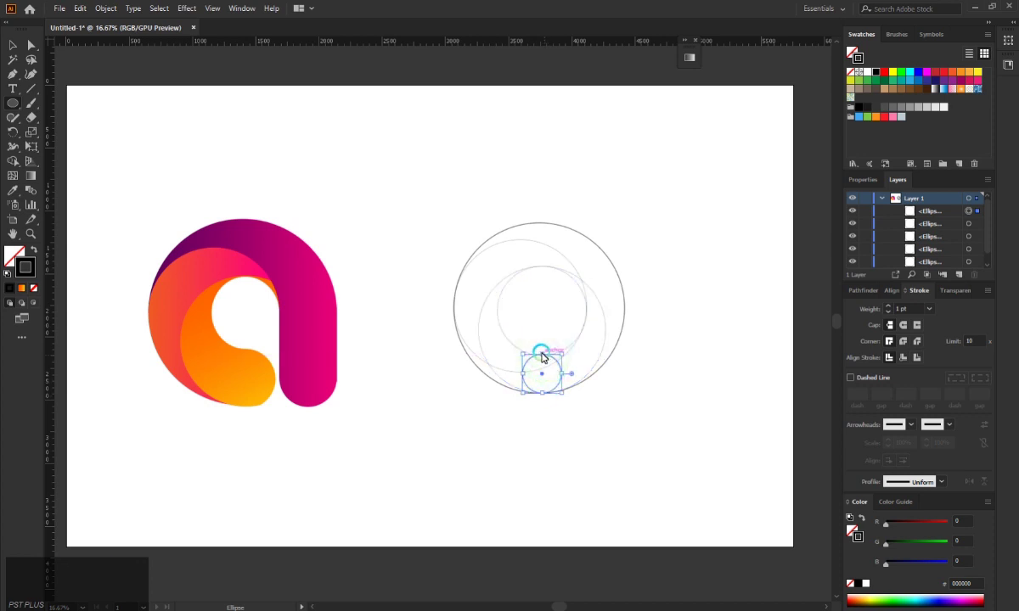
left_click(544, 357)
left_click(571, 426)
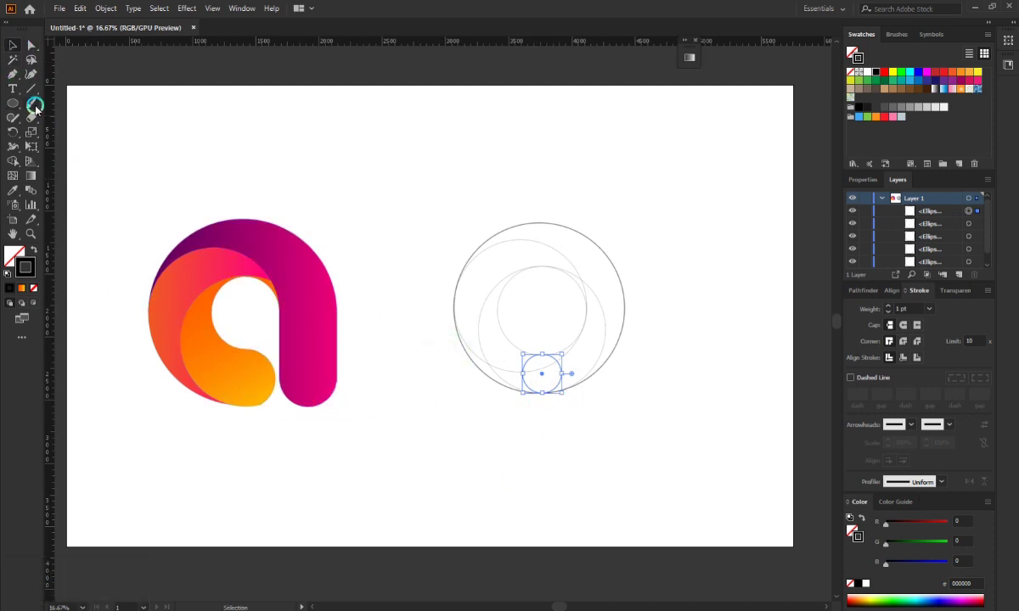
Undo a stray tall oval and draw a tall stem rectangle along the large circle's right side.
left_click(11, 102)
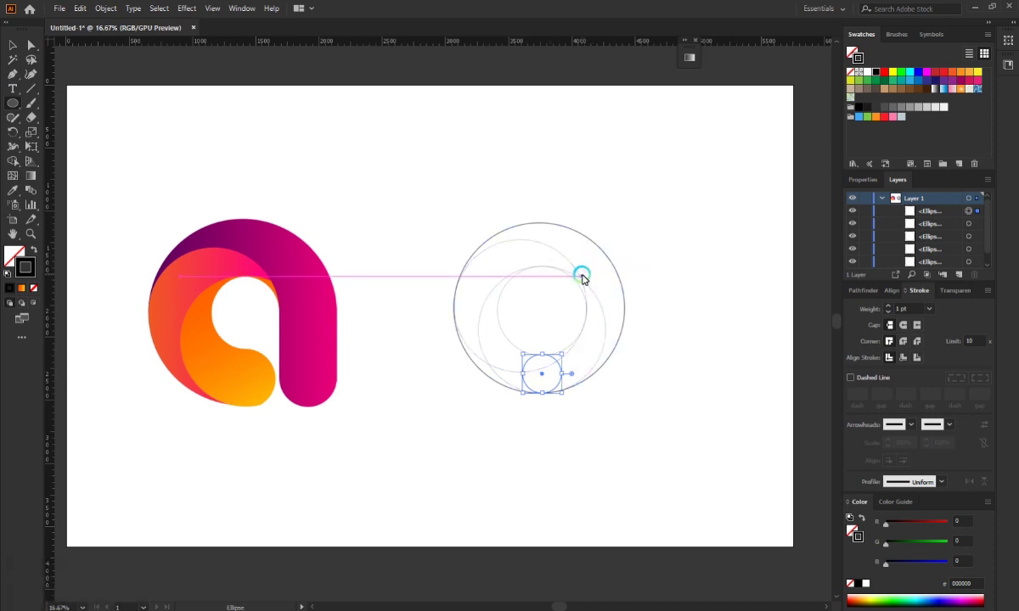
left_click(584, 279)
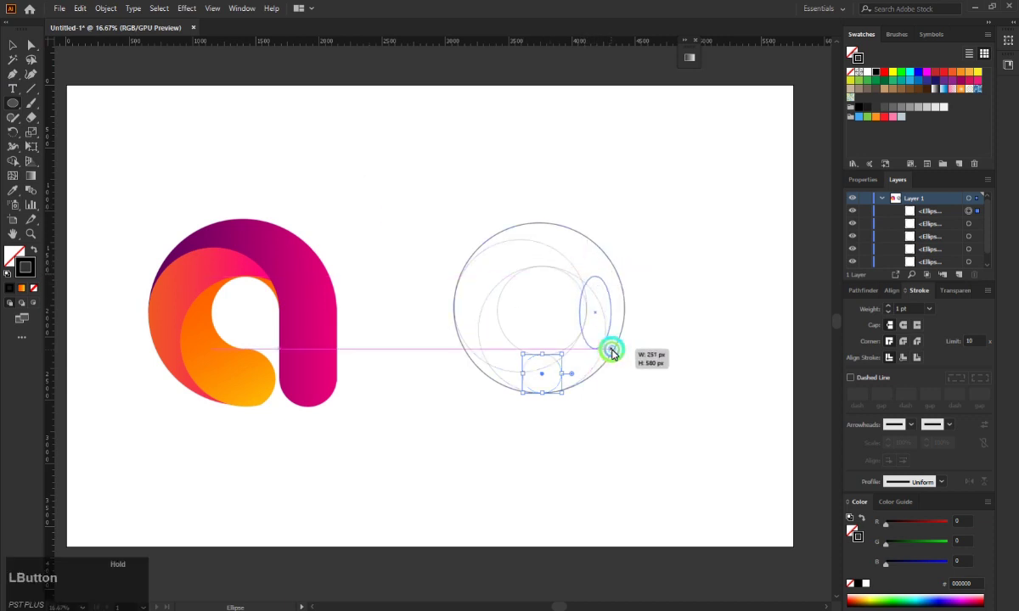
key("ctrl+z")
right_click(24, 106)
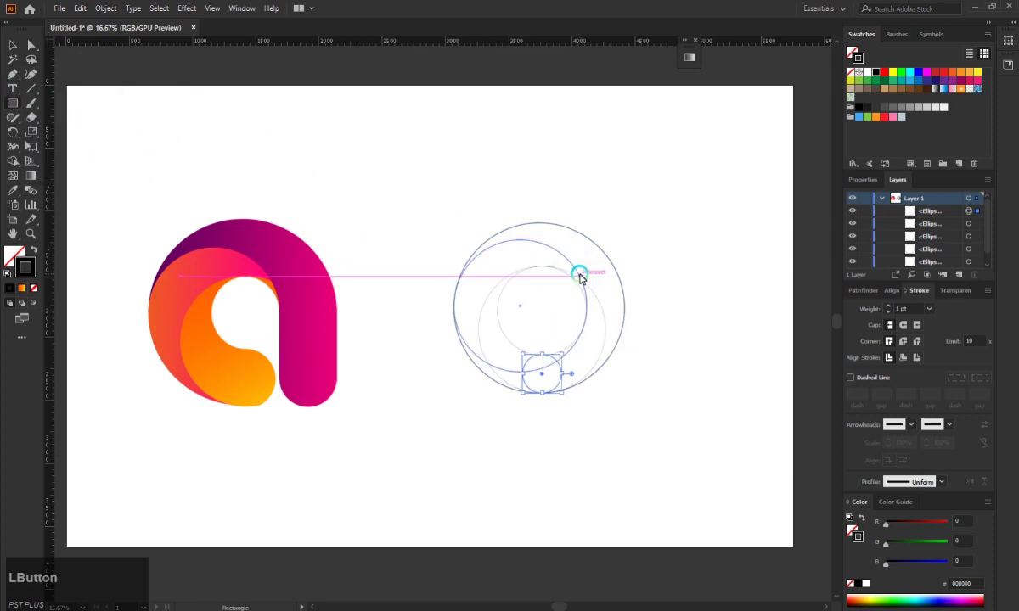
left_click(589, 290)
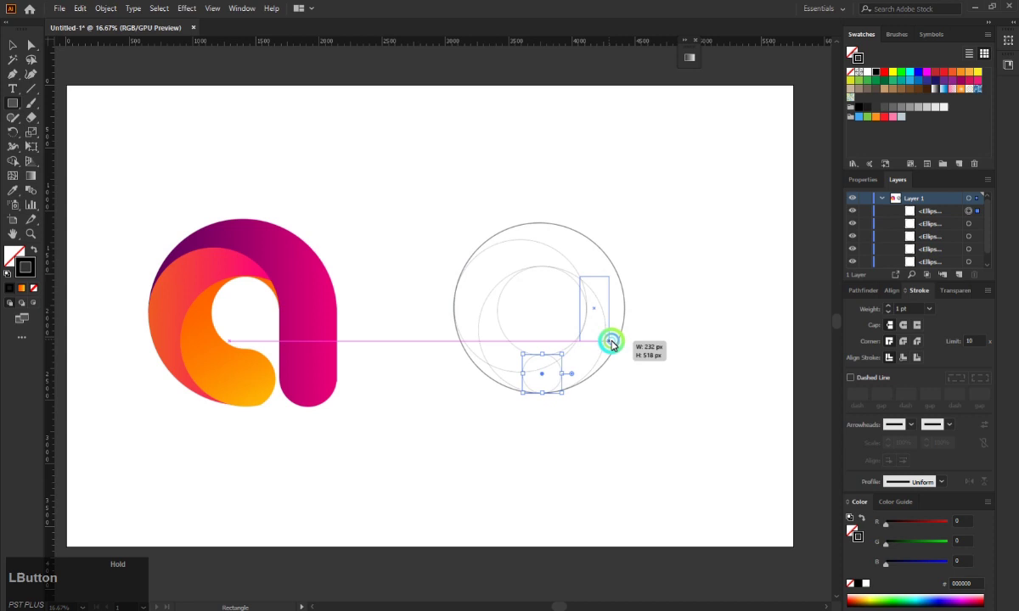
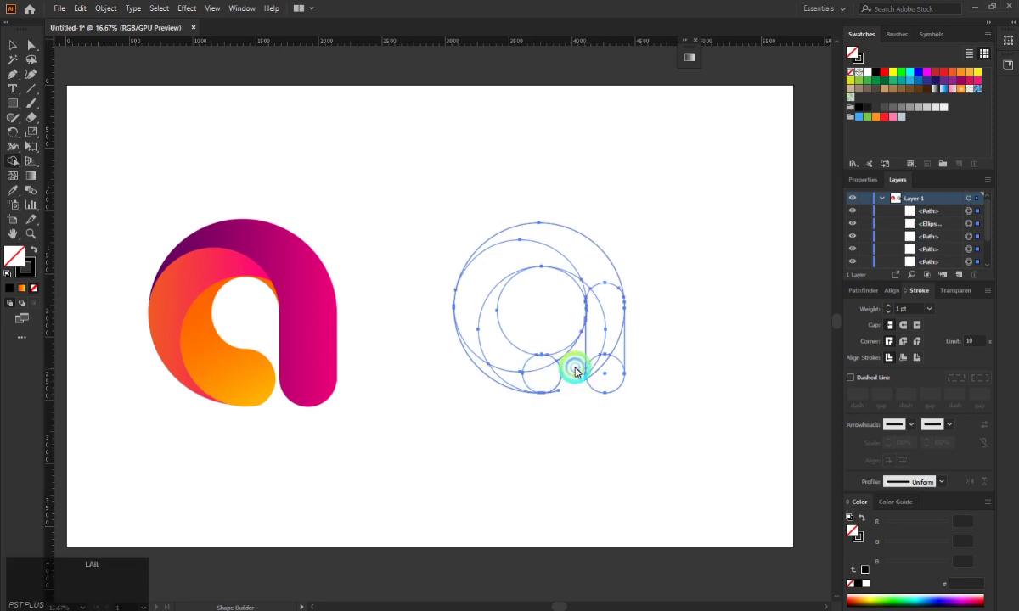
Merge the overlapping arch and stem regions of the rebuilt 'a' with the Shape Builder tool.
left_click(577, 364)
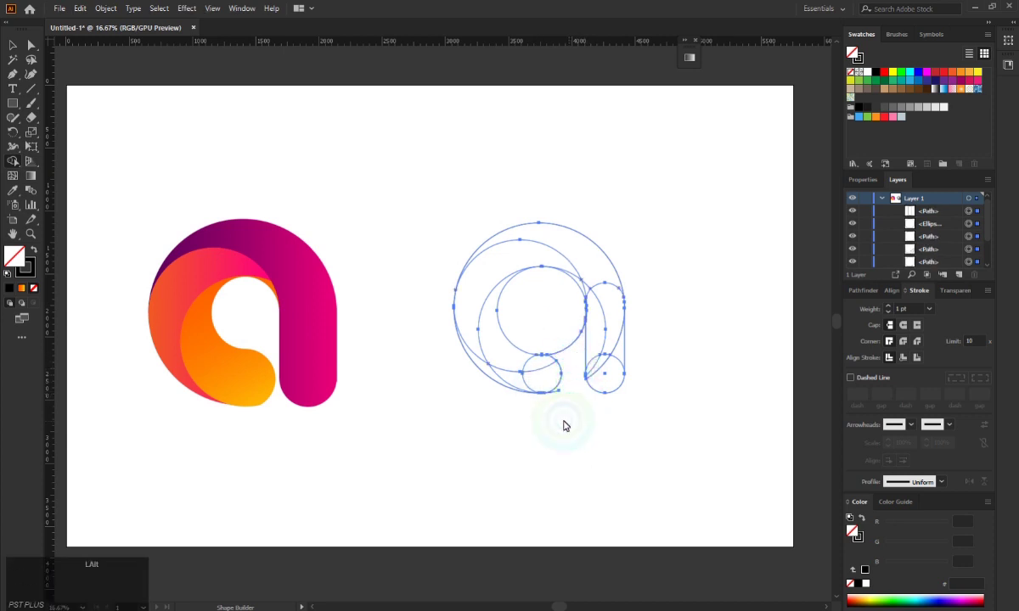
left_click(561, 401)
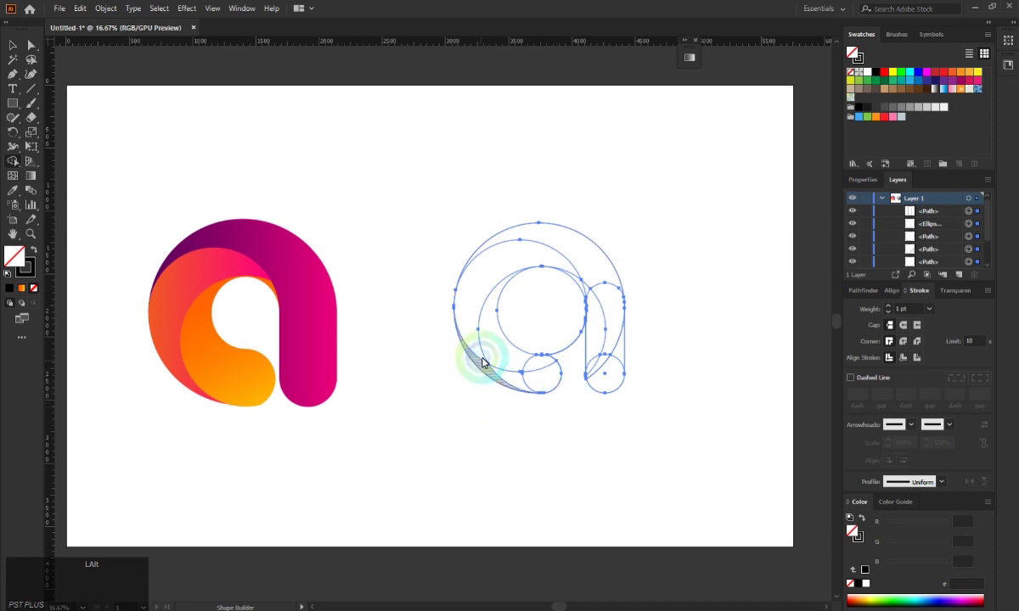
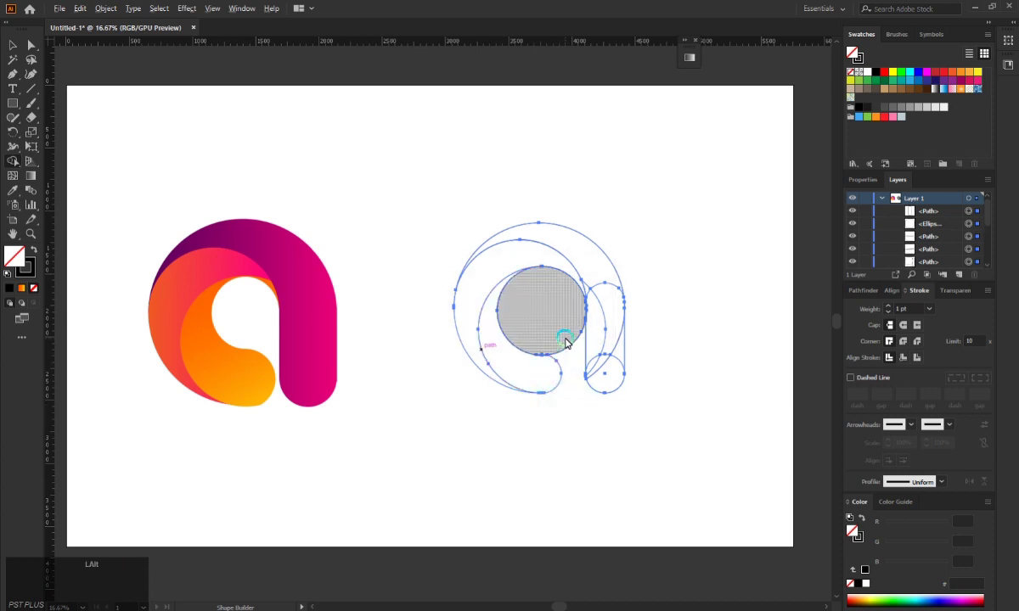
left_click(556, 327)
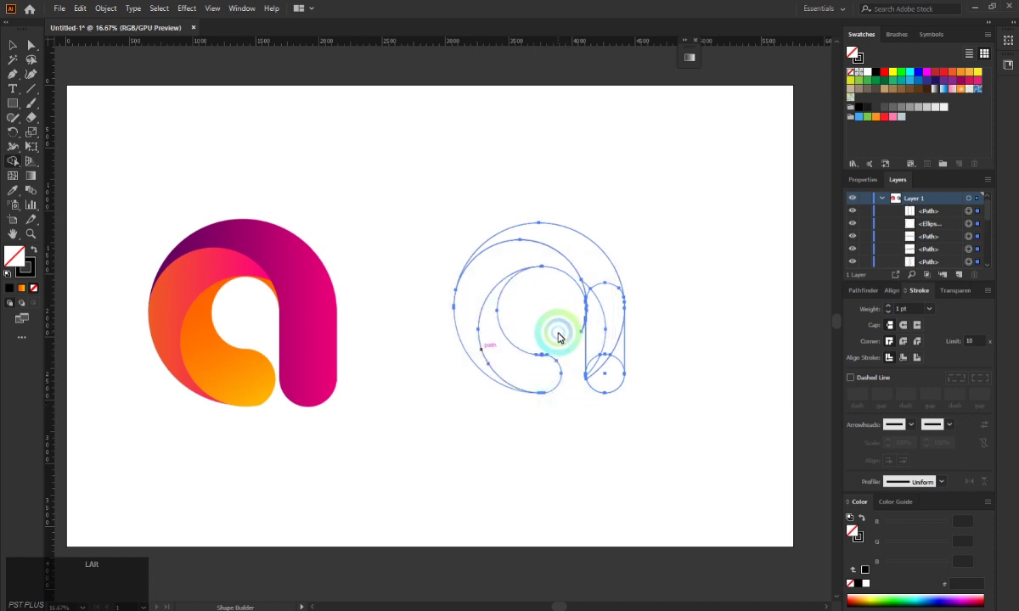
key("ctrl+z")
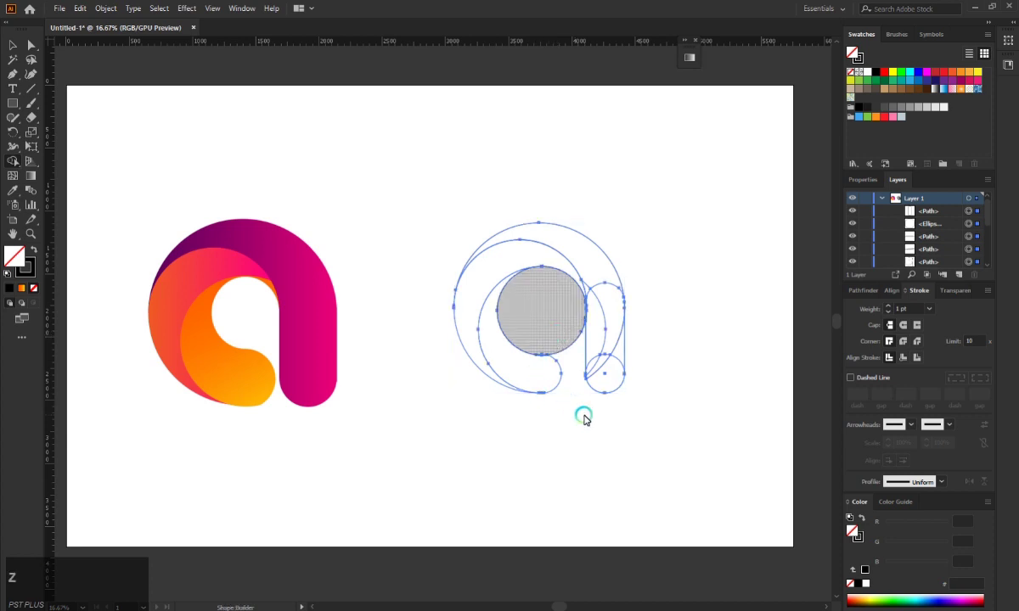
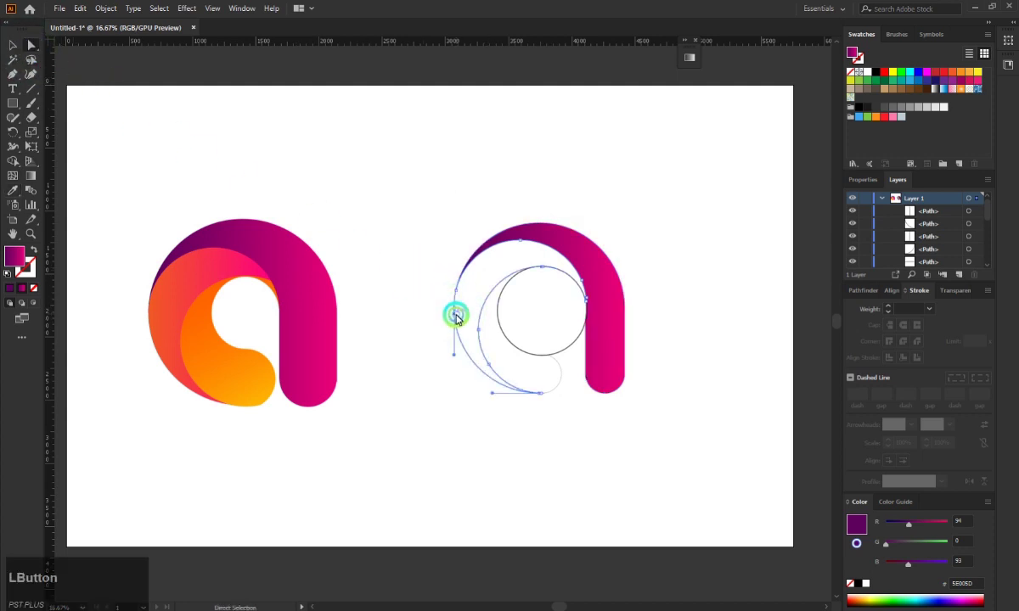
Sample the original 'a' gradients onto the rebuilt pieces with the Eyedropper and remove their outlines.
key("i")
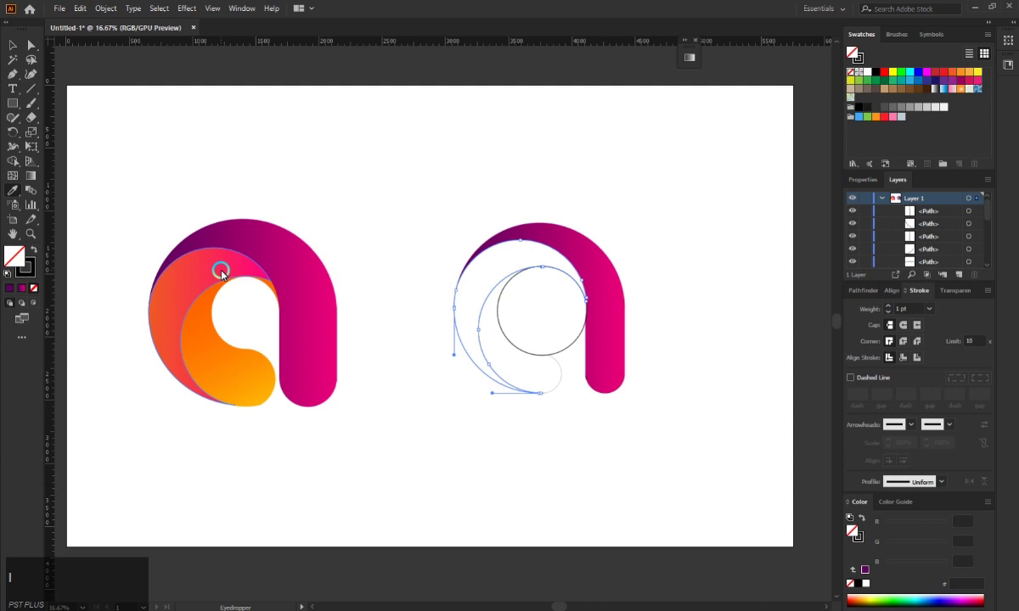
left_click(225, 274)
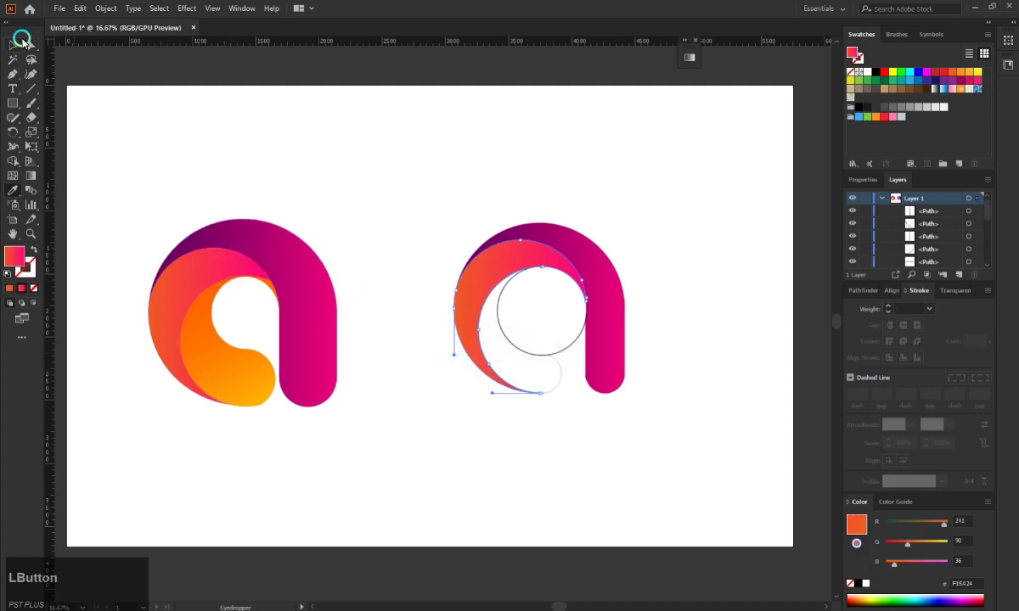
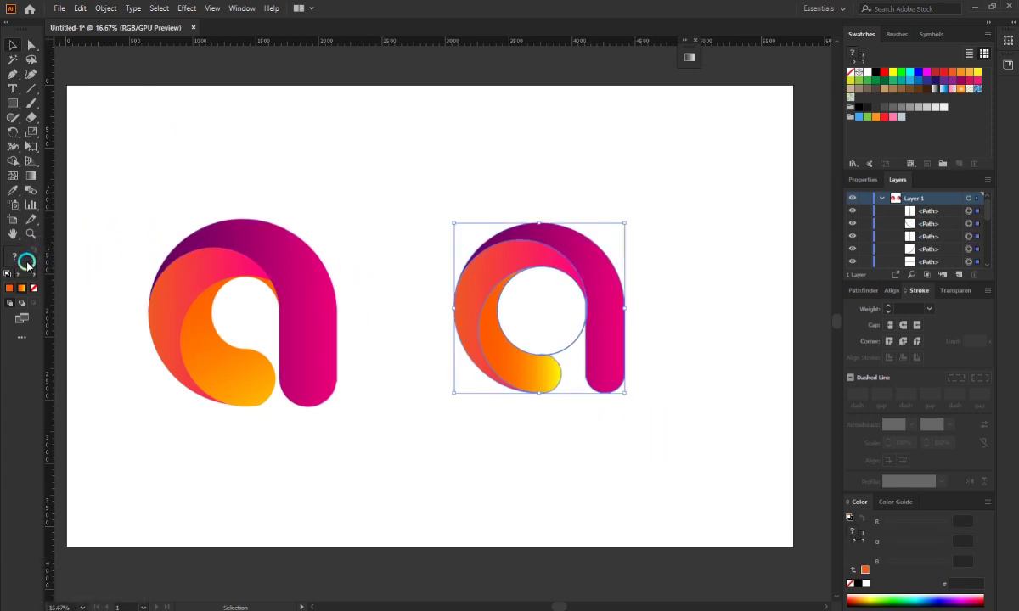
left_click(32, 271)
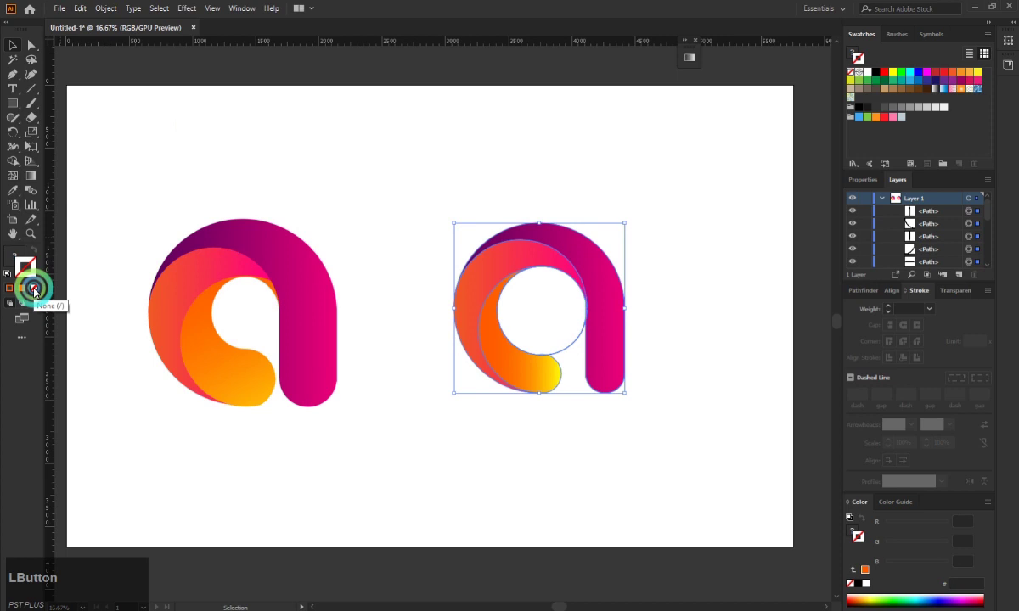
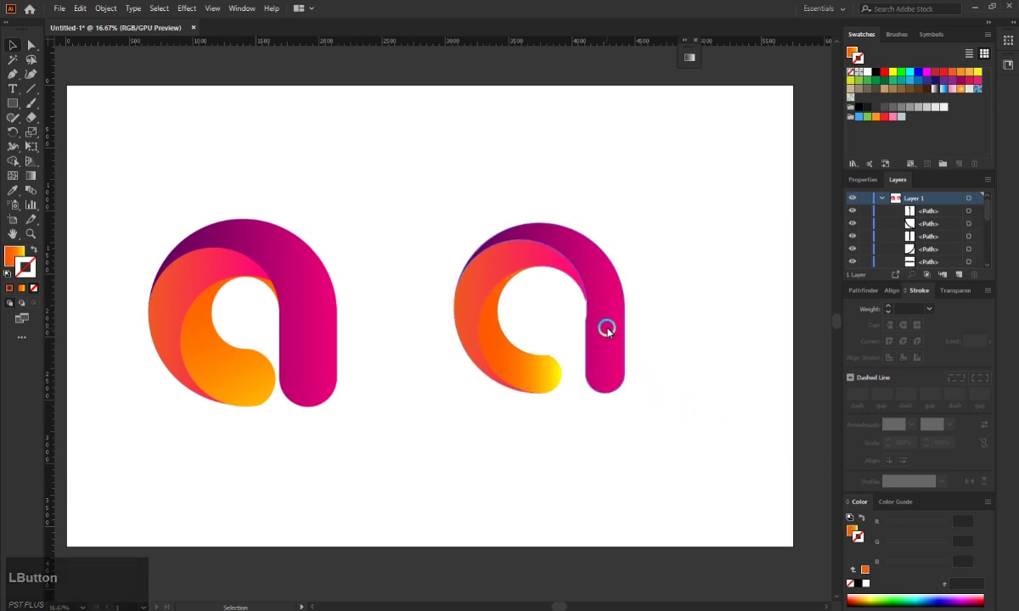
Select the thin sliver beside the stem and give it the neighbouring pink gradient via the Eyedropper.
scroll("up", 3)
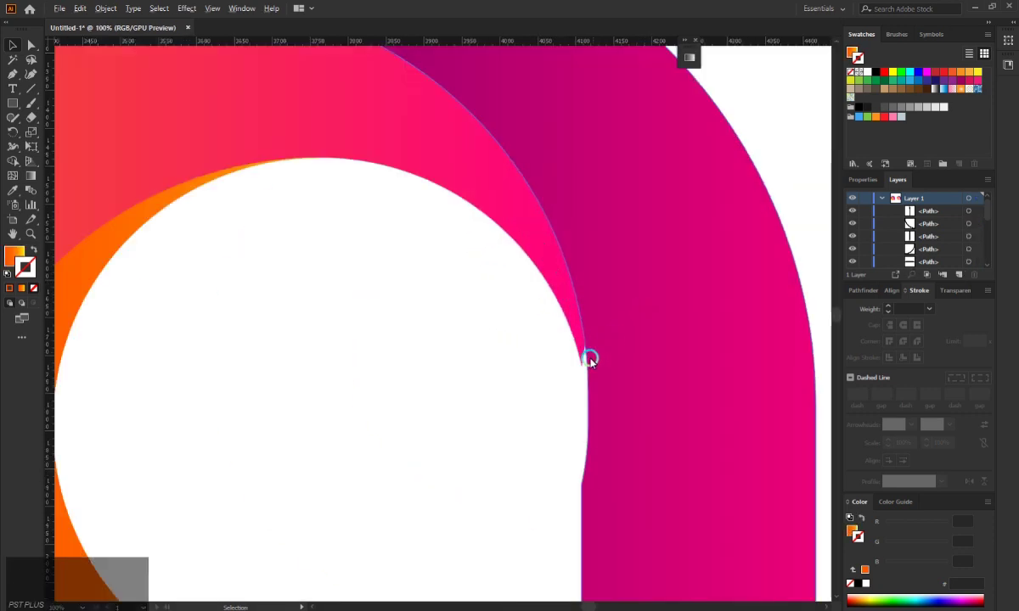
left_click(563, 377)
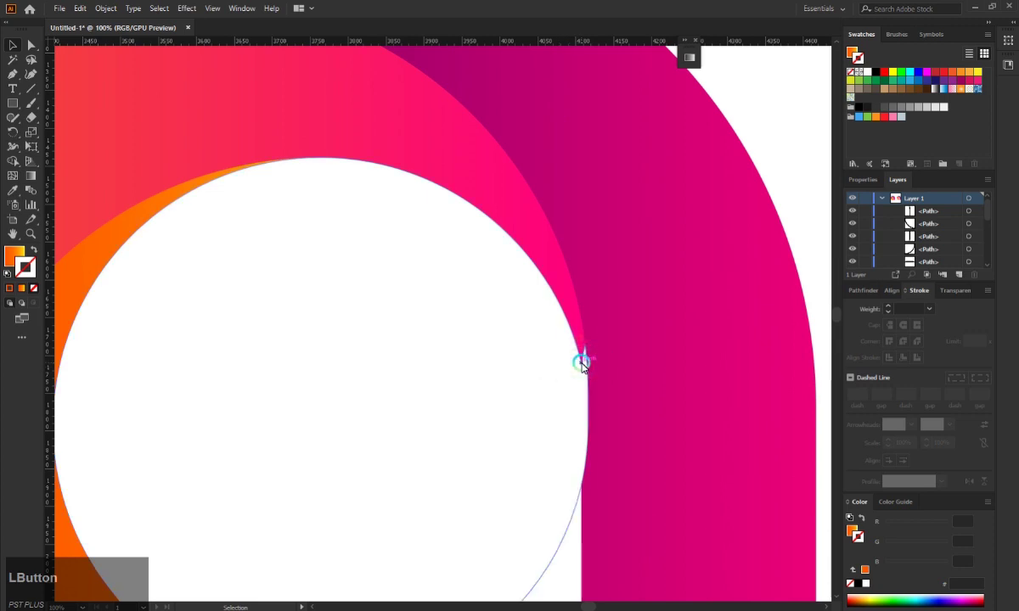
left_click(594, 351)
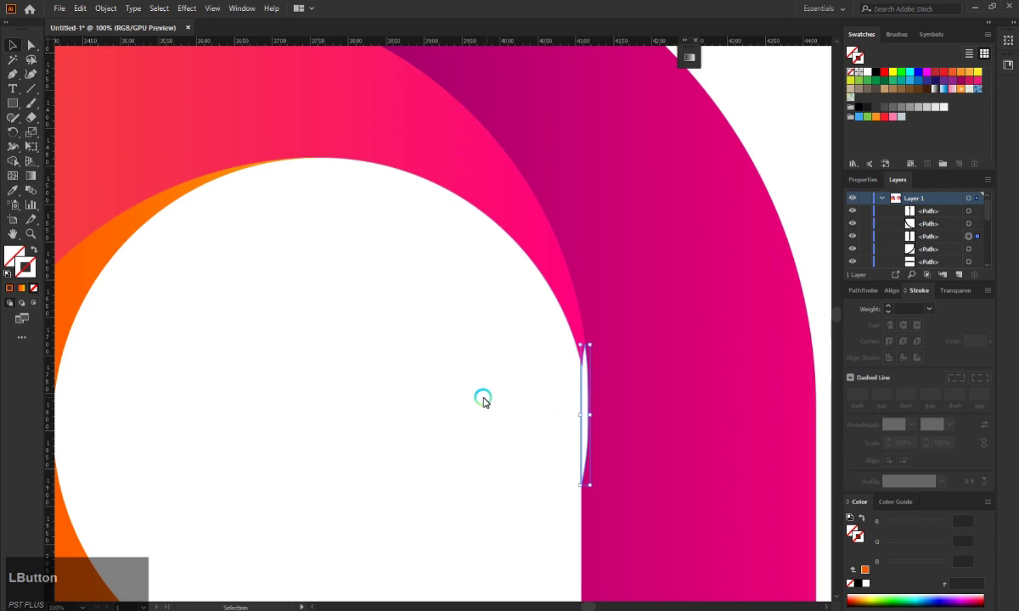
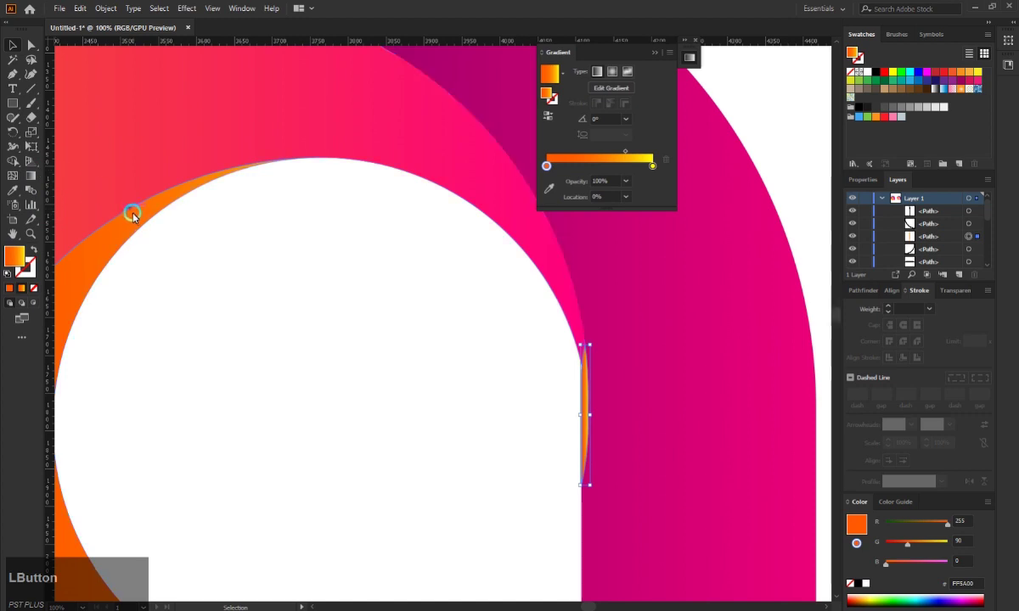
key("i")
left_click(501, 205)
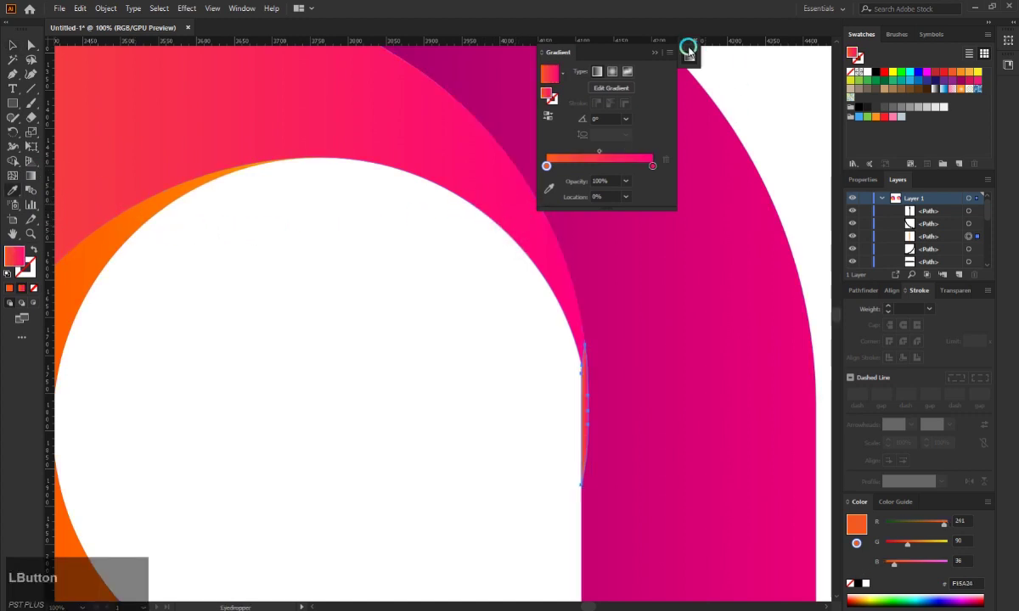
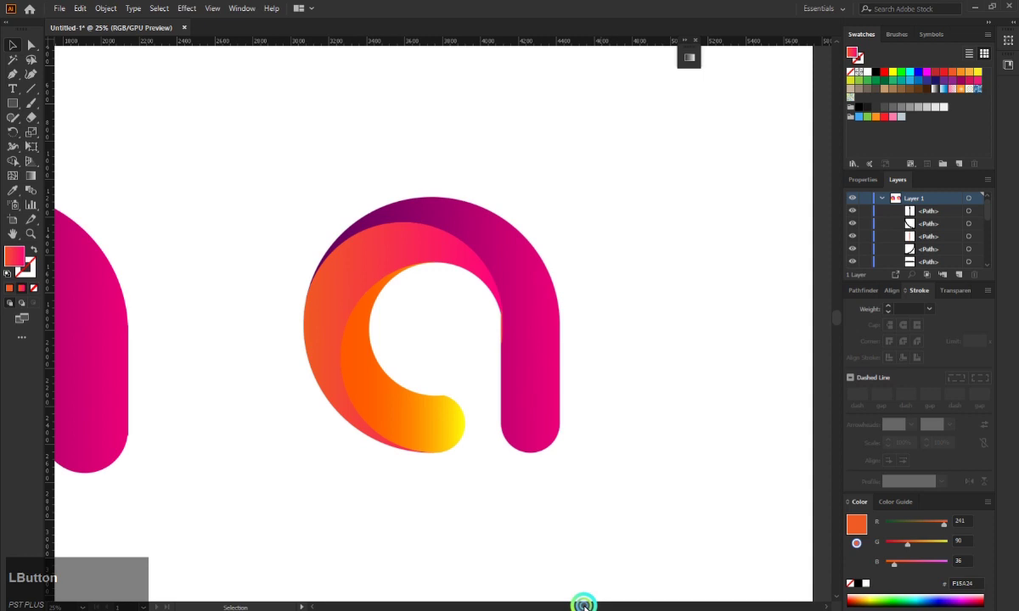
Draw a full-artboard background rectangle and send it behind the logos.
scroll("down", 3)
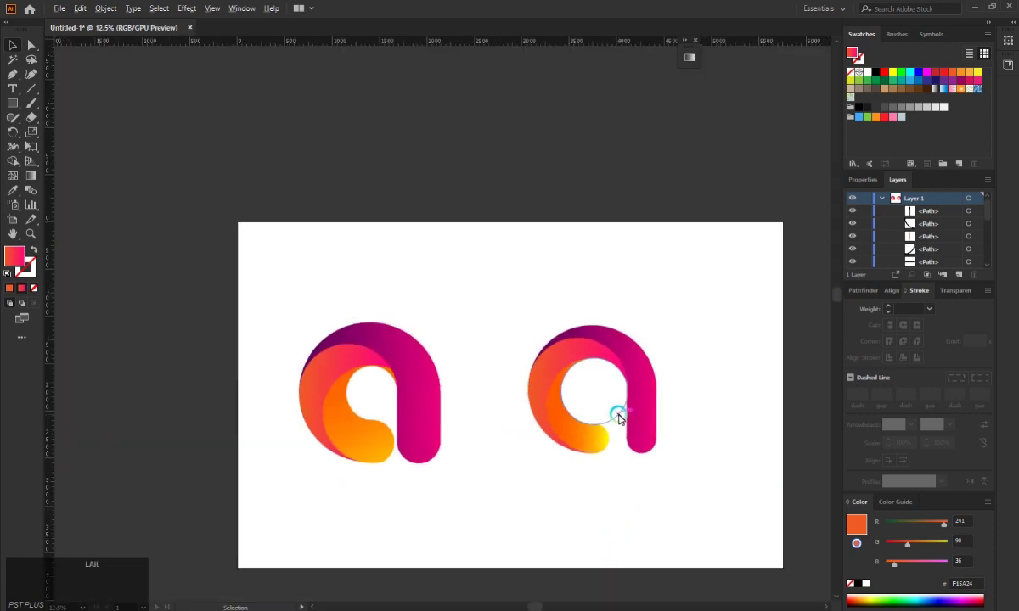
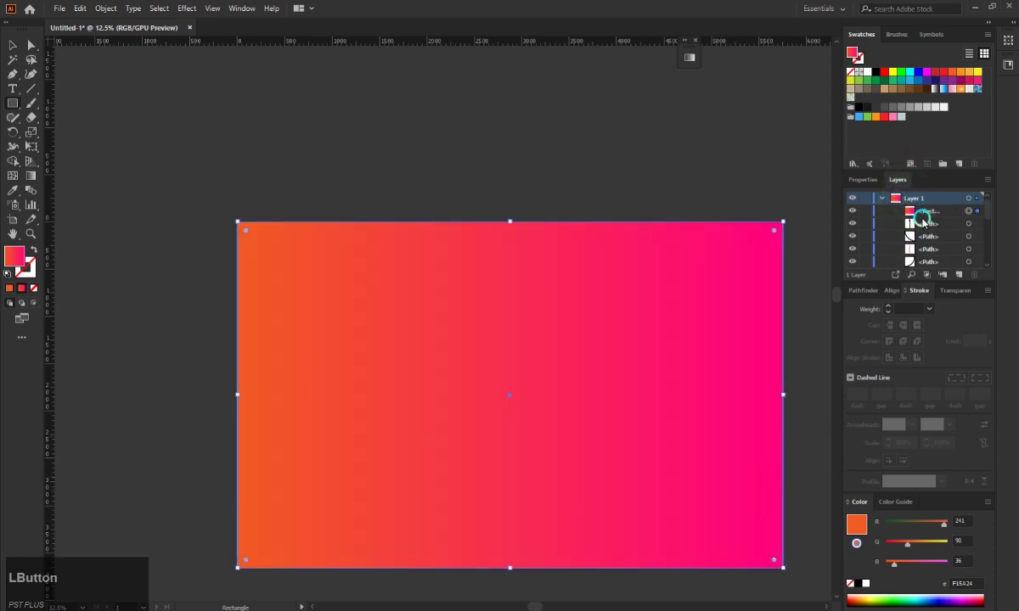
scroll("down", 3)
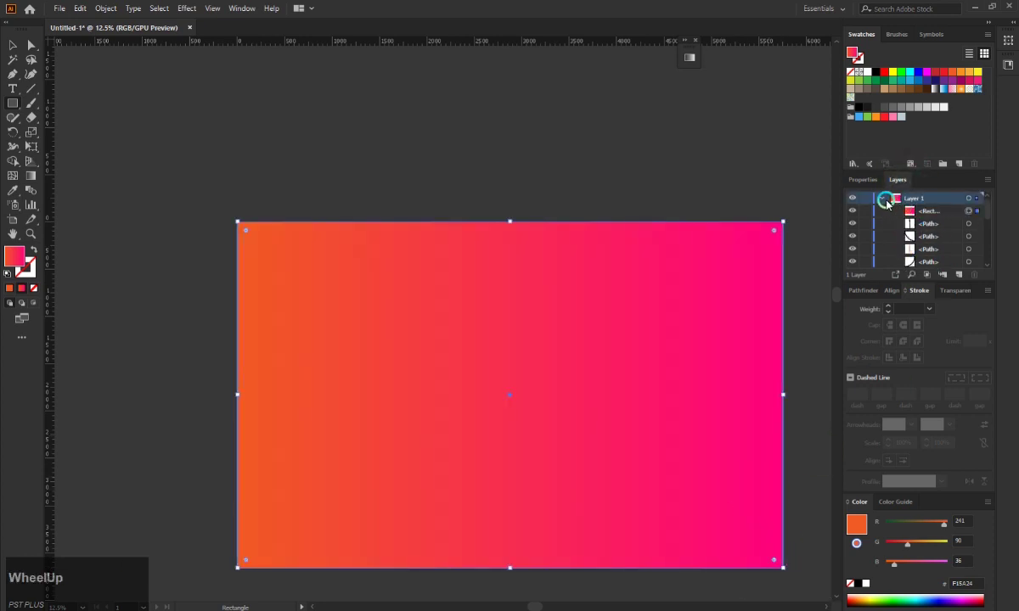
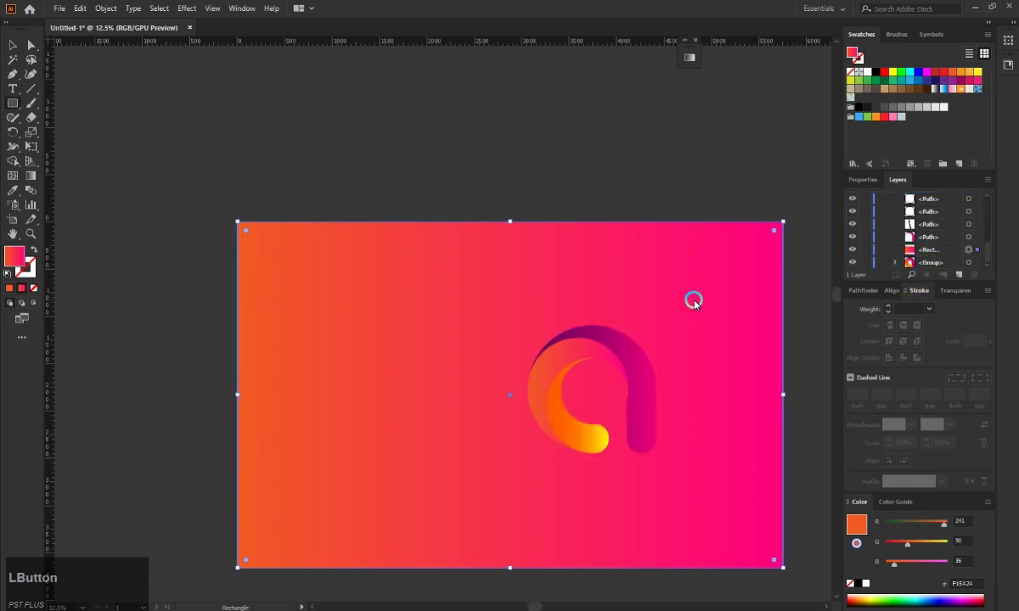
Give the background a radial dark-grey-to-black gradient and shift its midpoint outward.
left_click(28, 295)
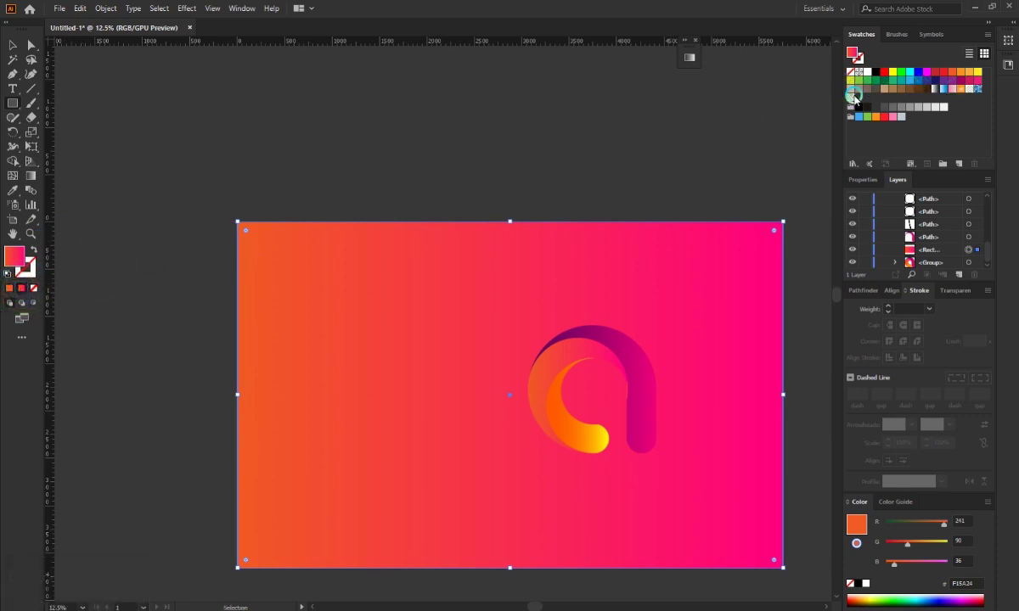
left_click(696, 61)
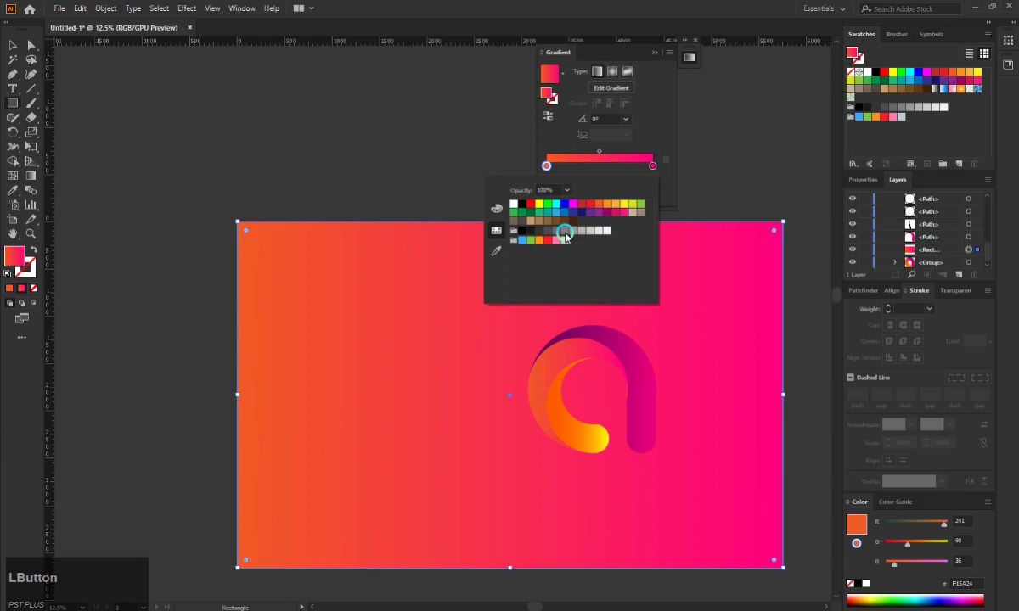
left_click(557, 234)
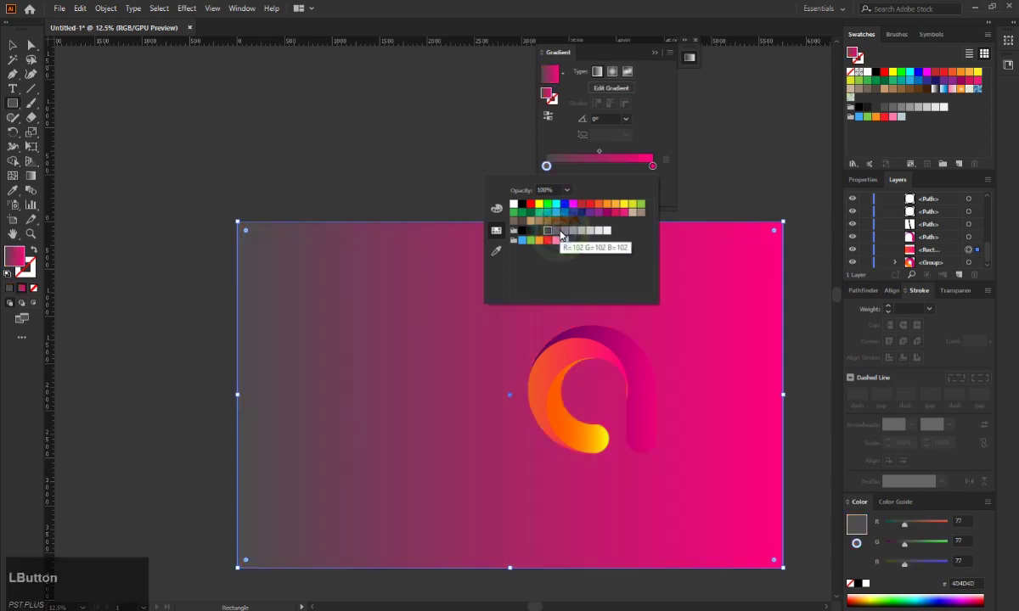
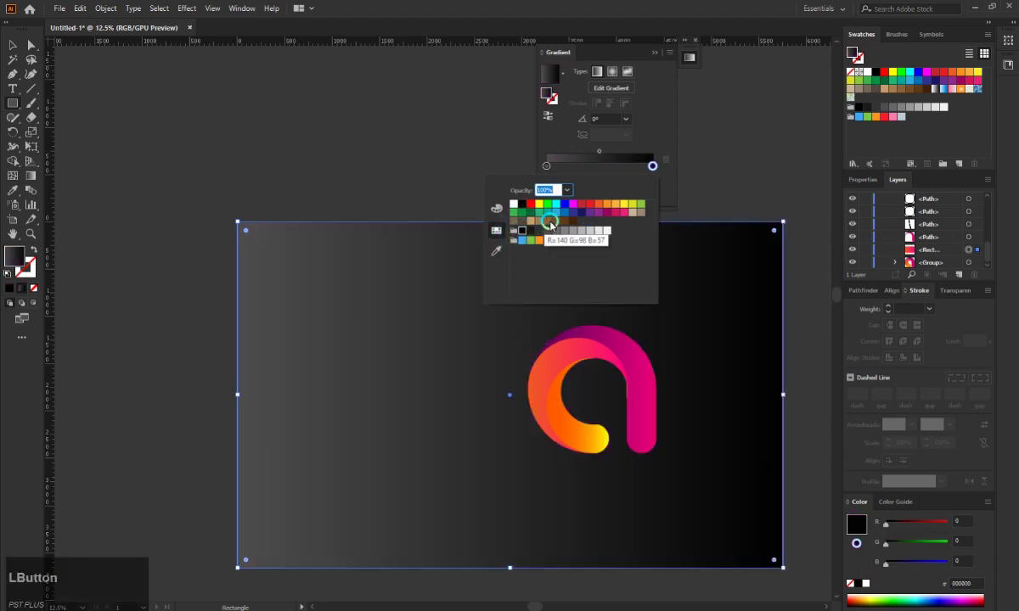
left_click(608, 73)
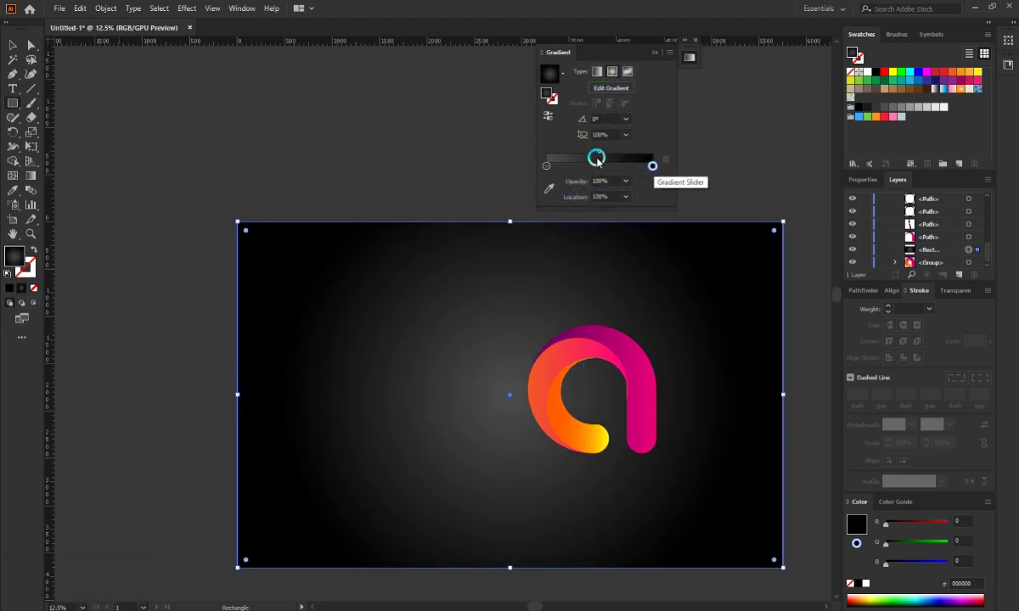
left_click(608, 154)
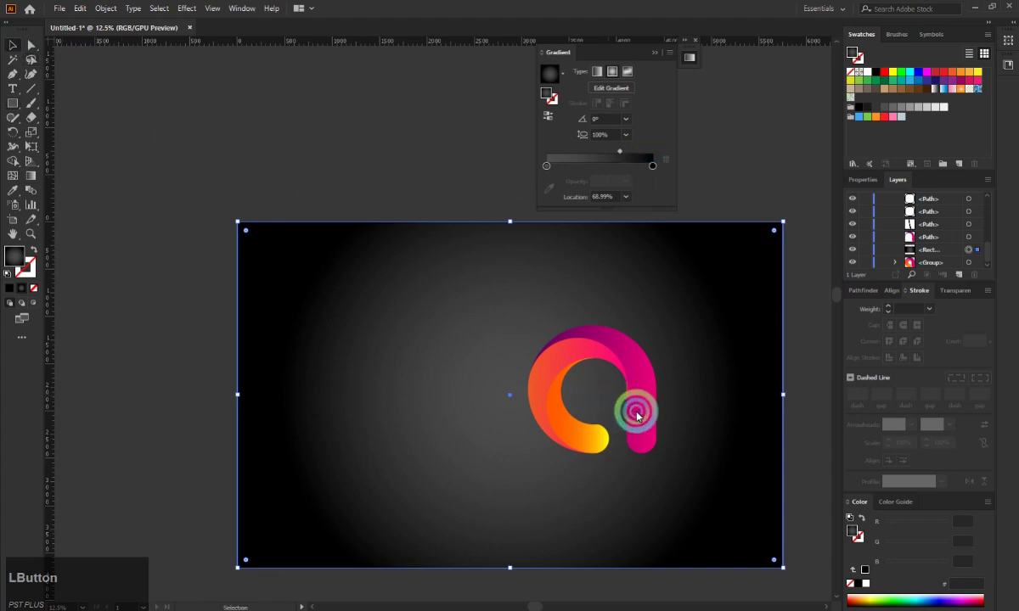
Undo the accidental background move, lock the rectangle in Layers, and select the gradient's black end stop.
key("ctrl+z")
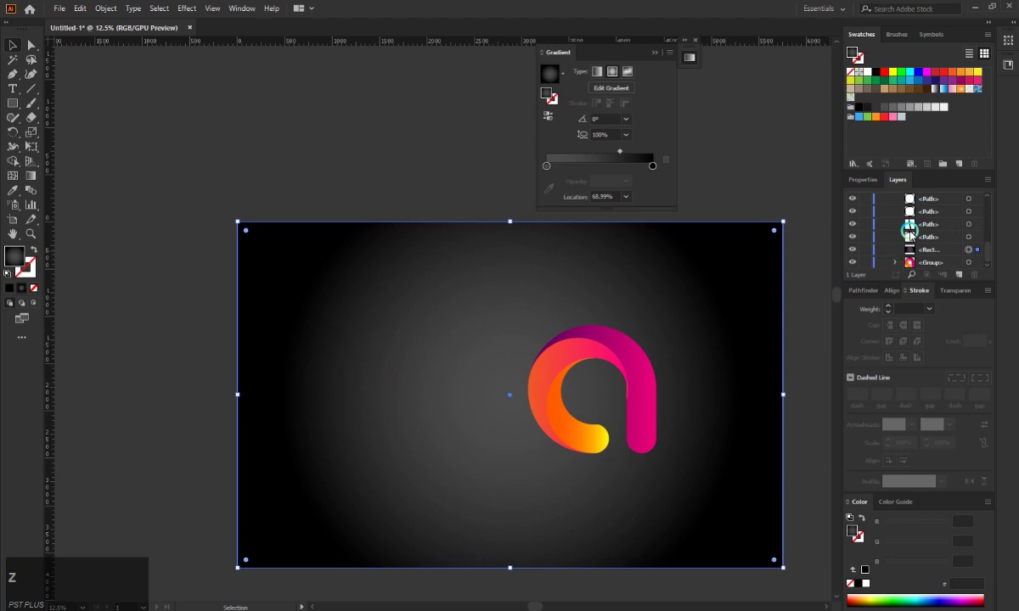
left_click(996, 255)
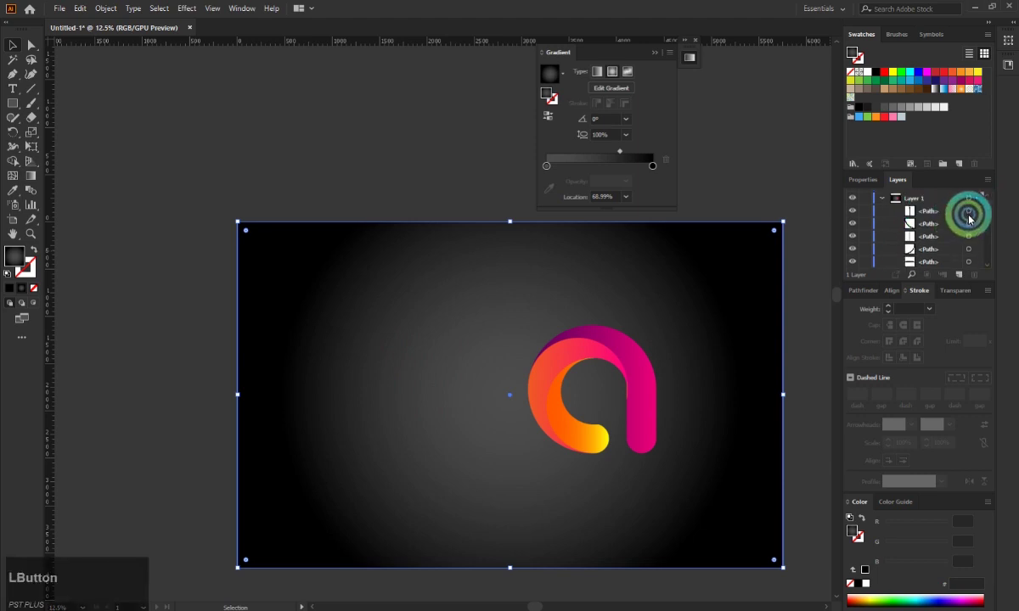
scroll("down", 3)
left_click(876, 253)
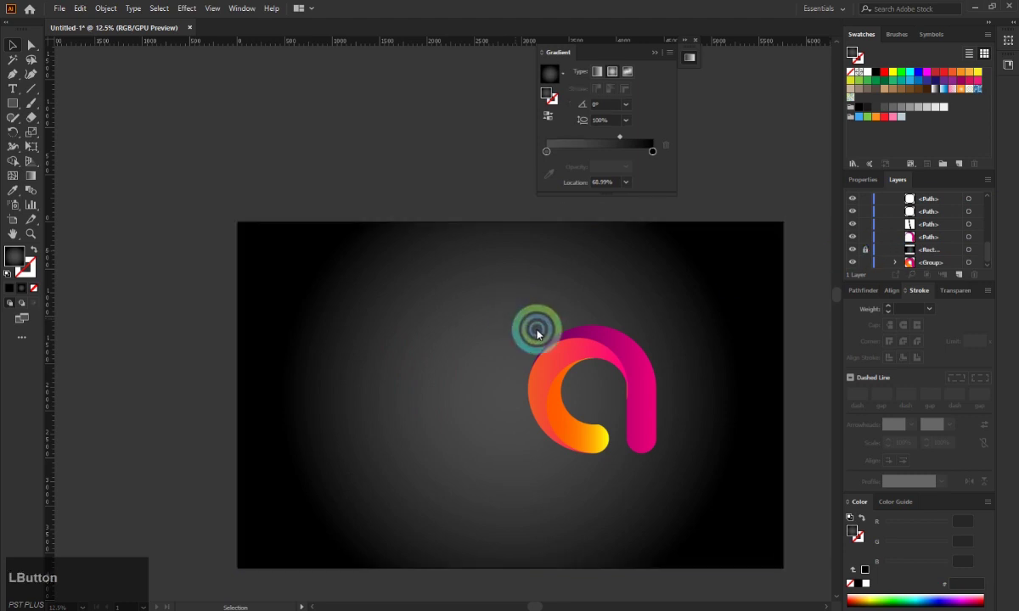
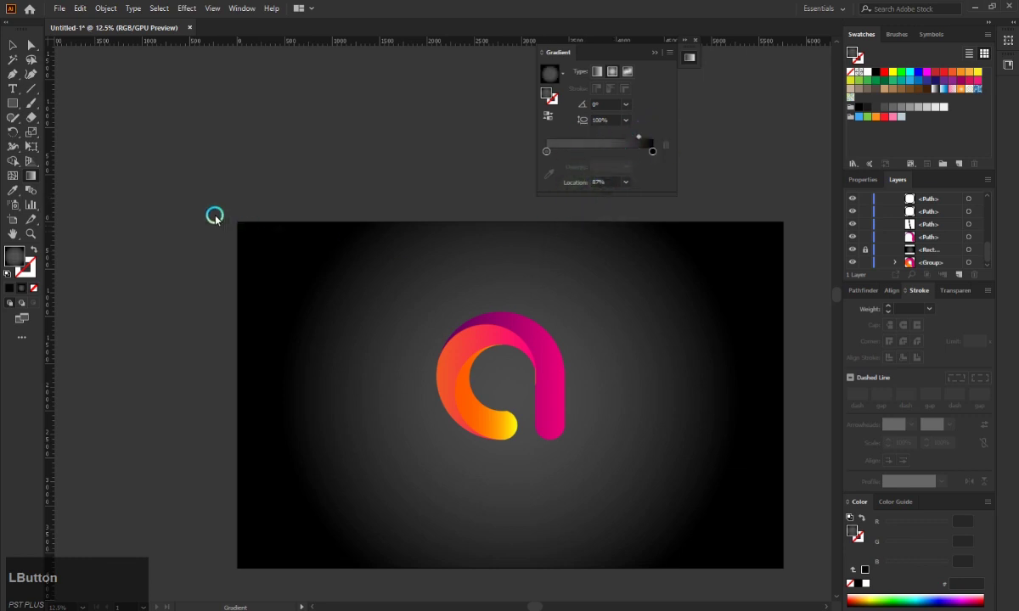
left_click(934, 252)
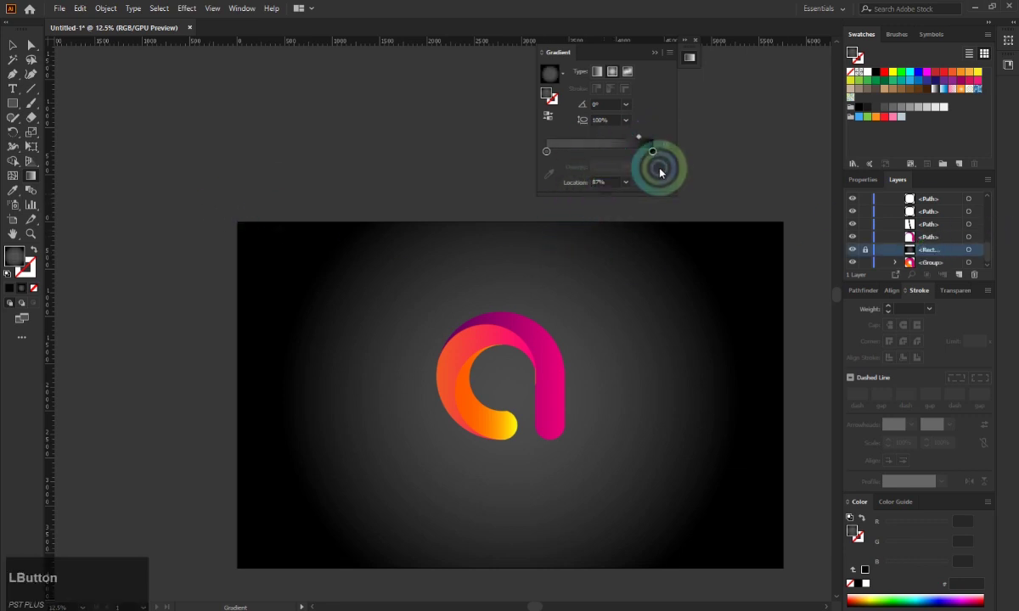